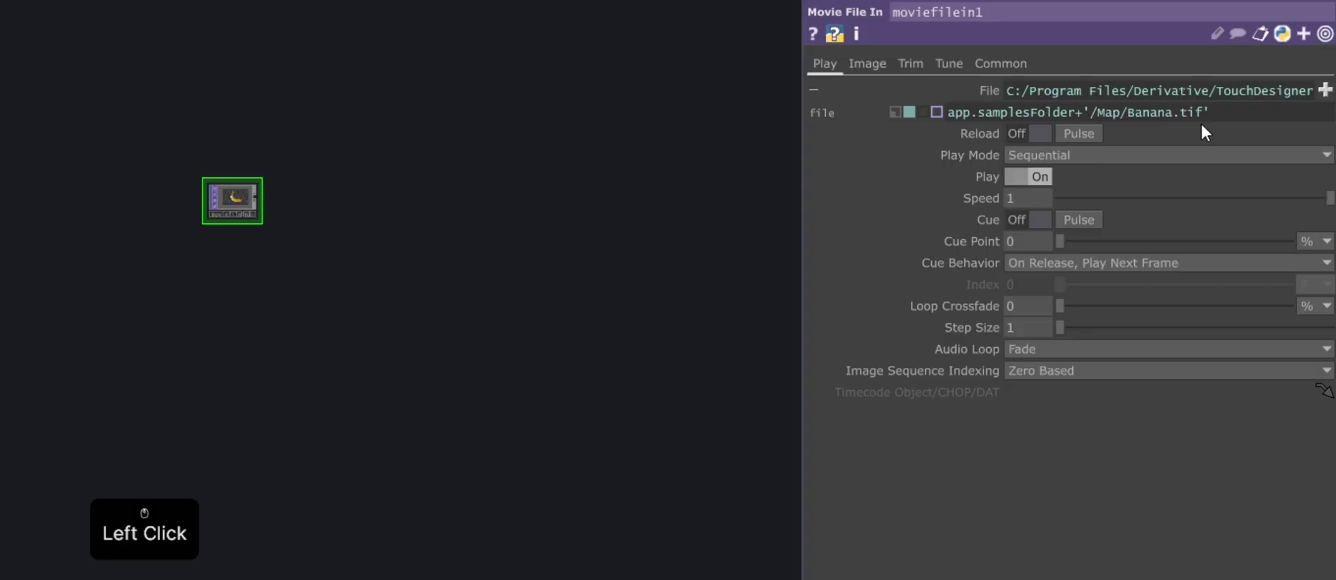
# Edit the Movie File In path so it loads sphere.mov instead of Banana.tif
pyautogui.press('BackSpace')
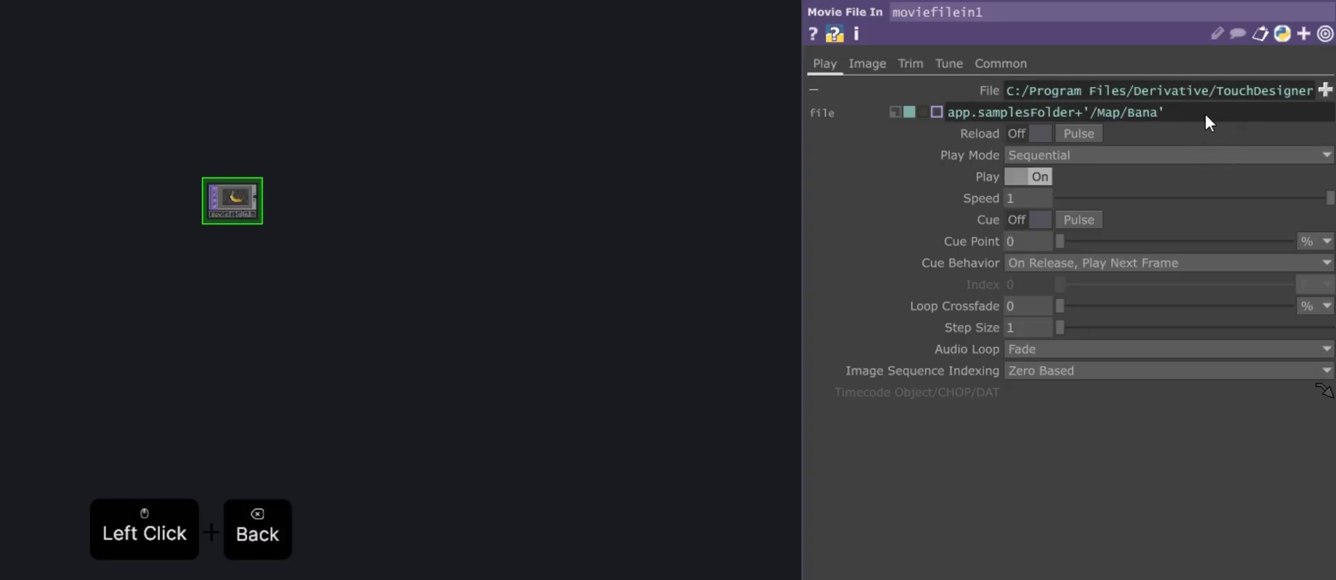
pyautogui.press('s')
pyautogui.press('p')
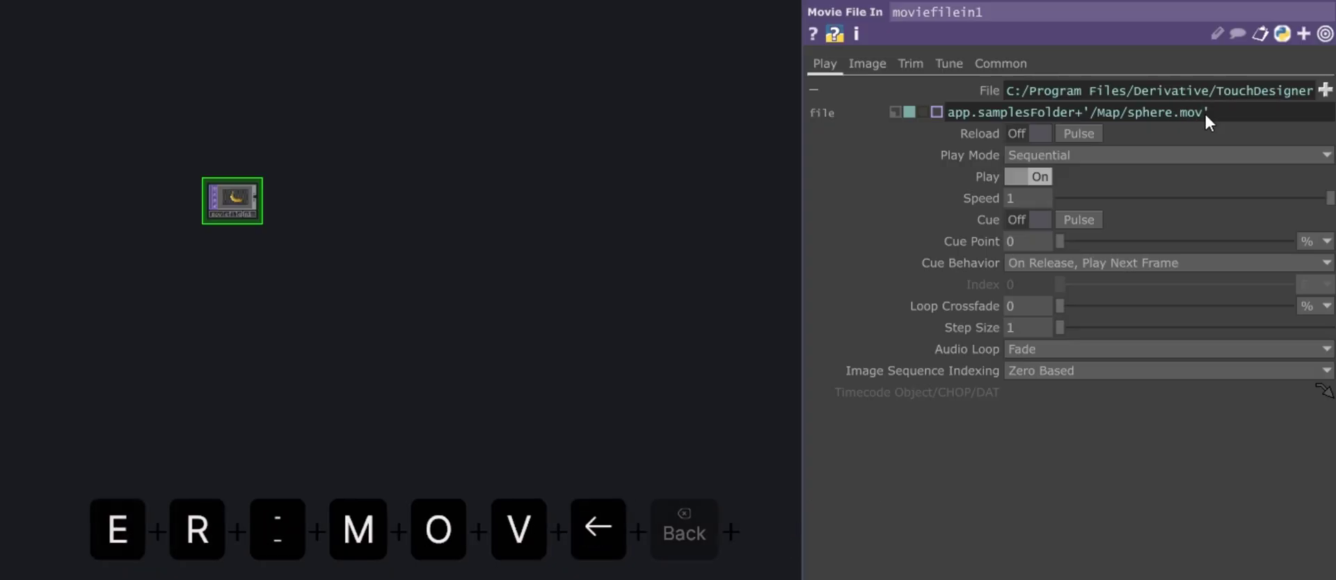
pyautogui.press('Left')
pyautogui.press('BackSpace')
pyautogui.press('-')
pyautogui.press('.')
pyautogui.press('Return')
pyautogui.press('Left')
pyautogui.press('BackSpace')
pyautogui.press('Return')
# Add a Blob Track TOP after moviefilein1
pyautogui.rightClick(264, 212)
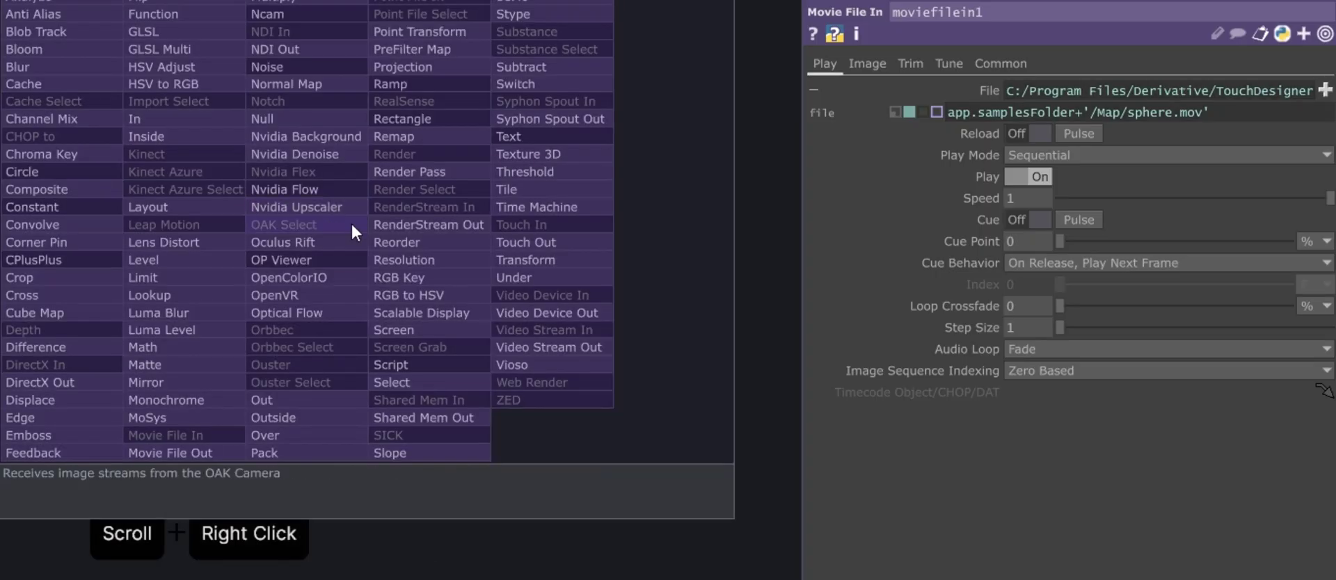
pyautogui.press('b')
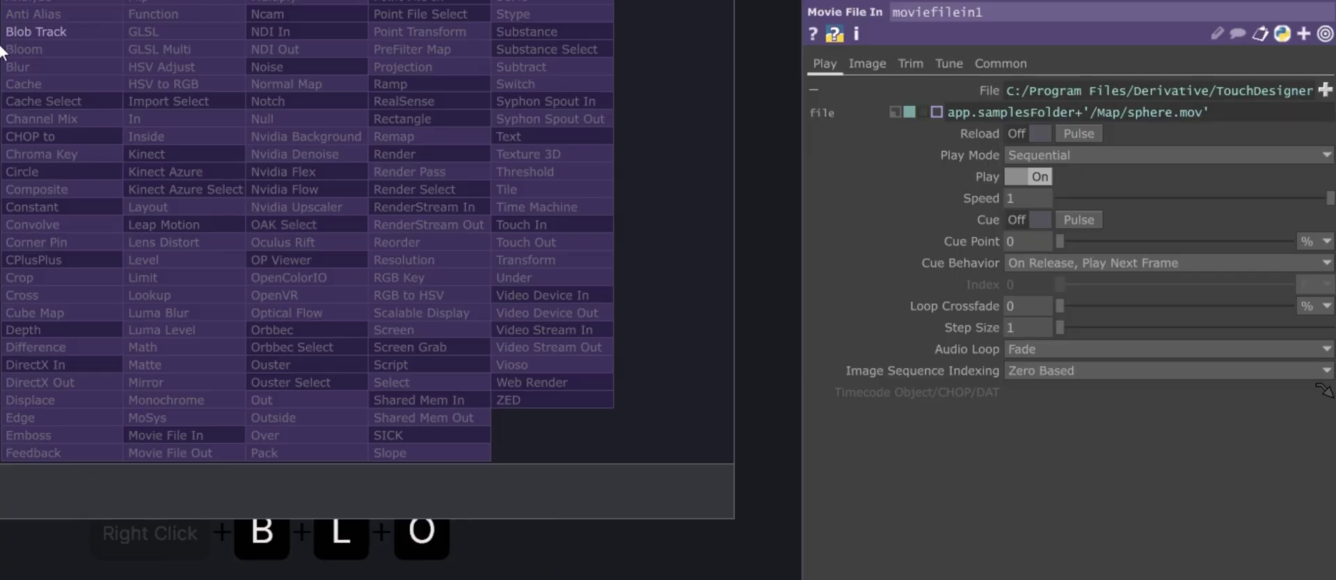
pyautogui.click(386, 191)
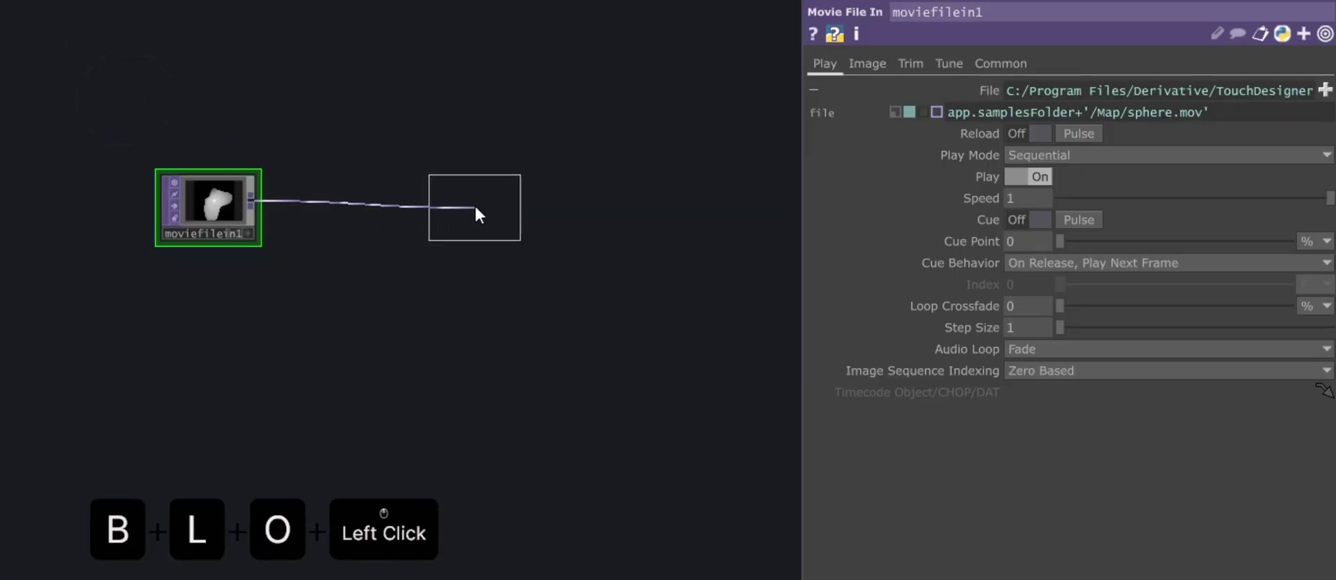
pyautogui.click(518, 188)
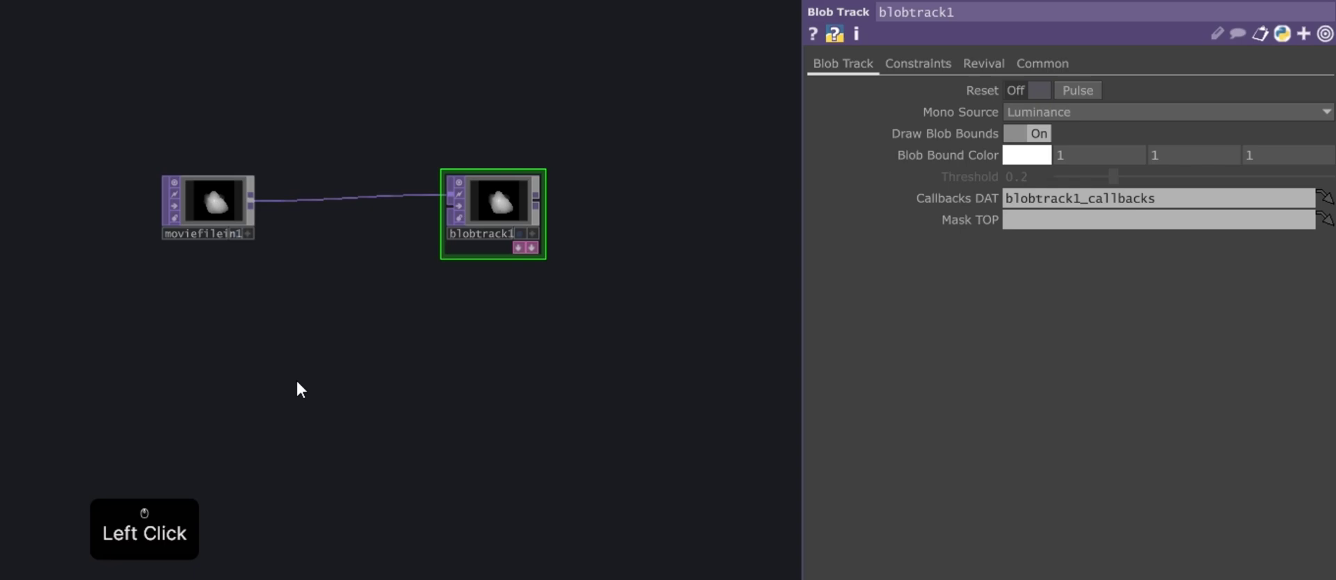
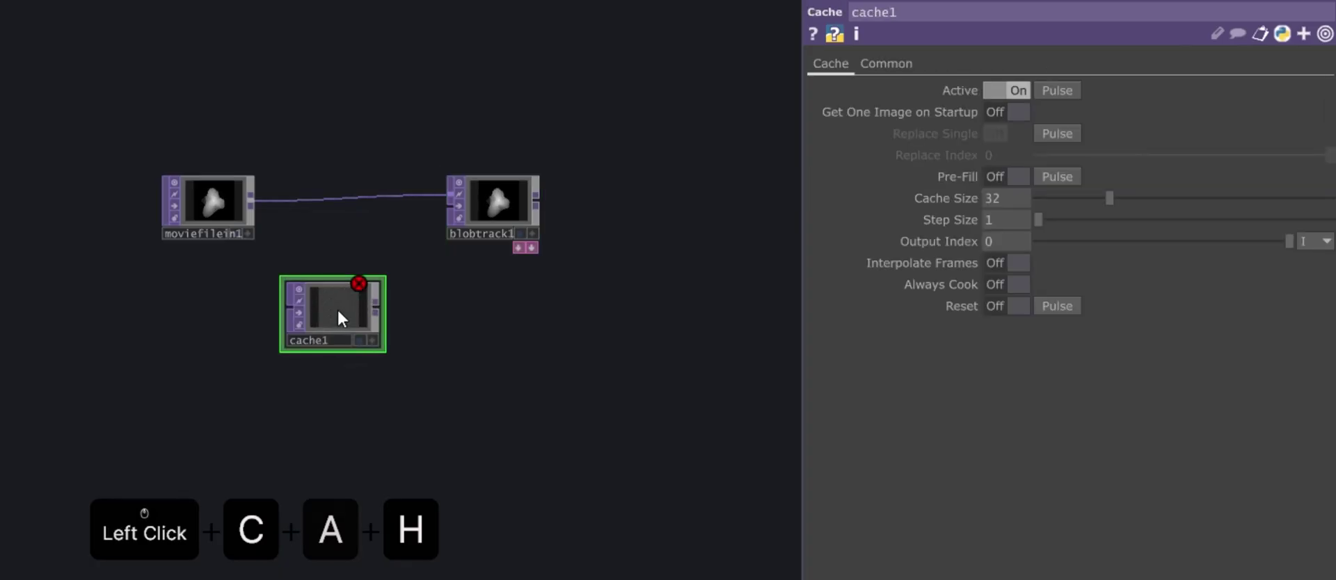
# Insert a Cache TOP from the movie into blobtrack1's second input with Active Off
pyautogui.click(264, 212)
pyautogui.click(291, 316)
pyautogui.click(388, 312)
pyautogui.click(448, 214)
pyautogui.click(338, 333)
pyautogui.click(366, 292)
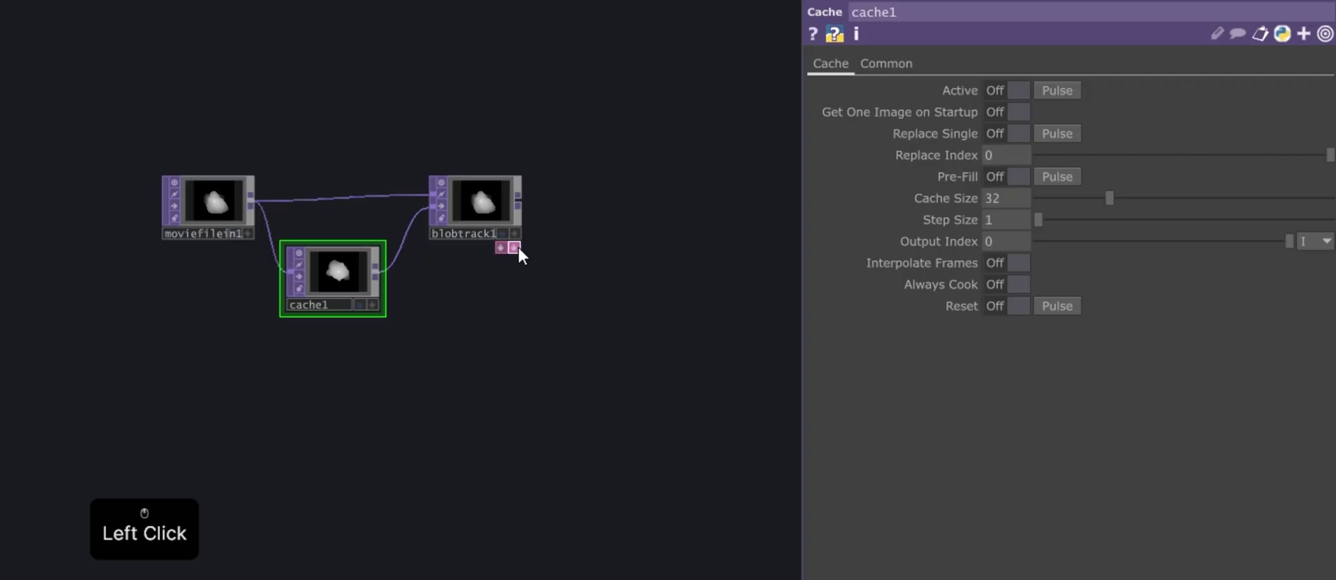
# Bring out blobtrack1_blobs table below the tracker and start adding a DAT to CHOP after it
pyautogui.click(606, 293)
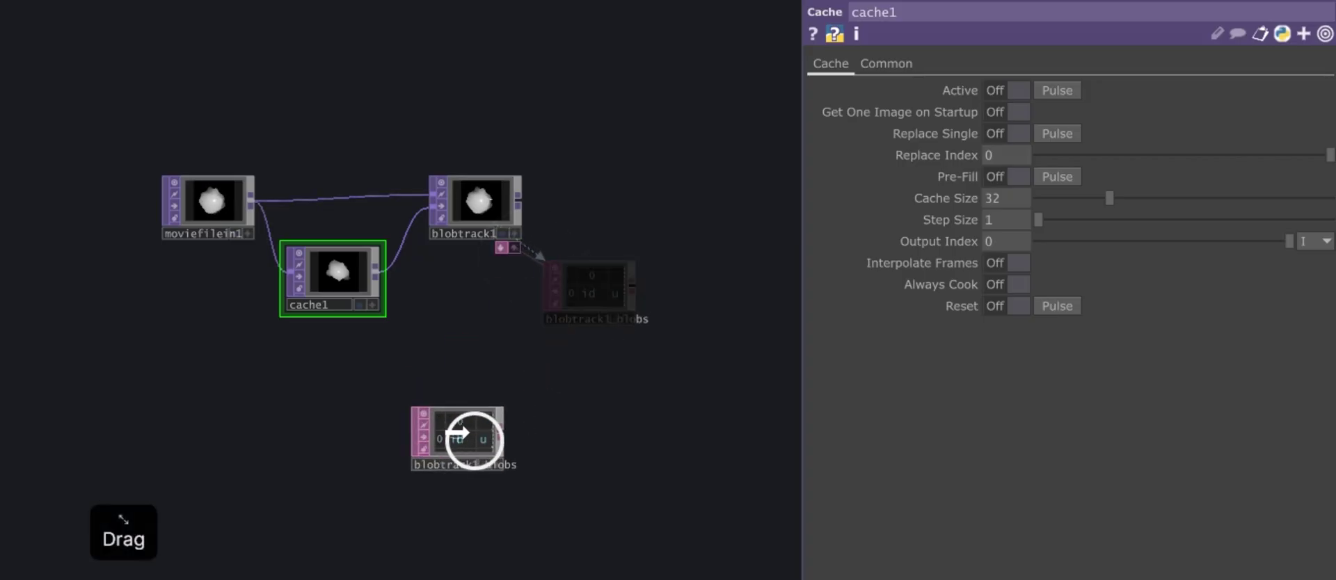
pyautogui.click(486, 436)
pyautogui.click(580, 483)
pyautogui.click(494, 422)
pyautogui.click(498, 441)
pyautogui.click(588, 446)
pyautogui.rightClick(318, 299)
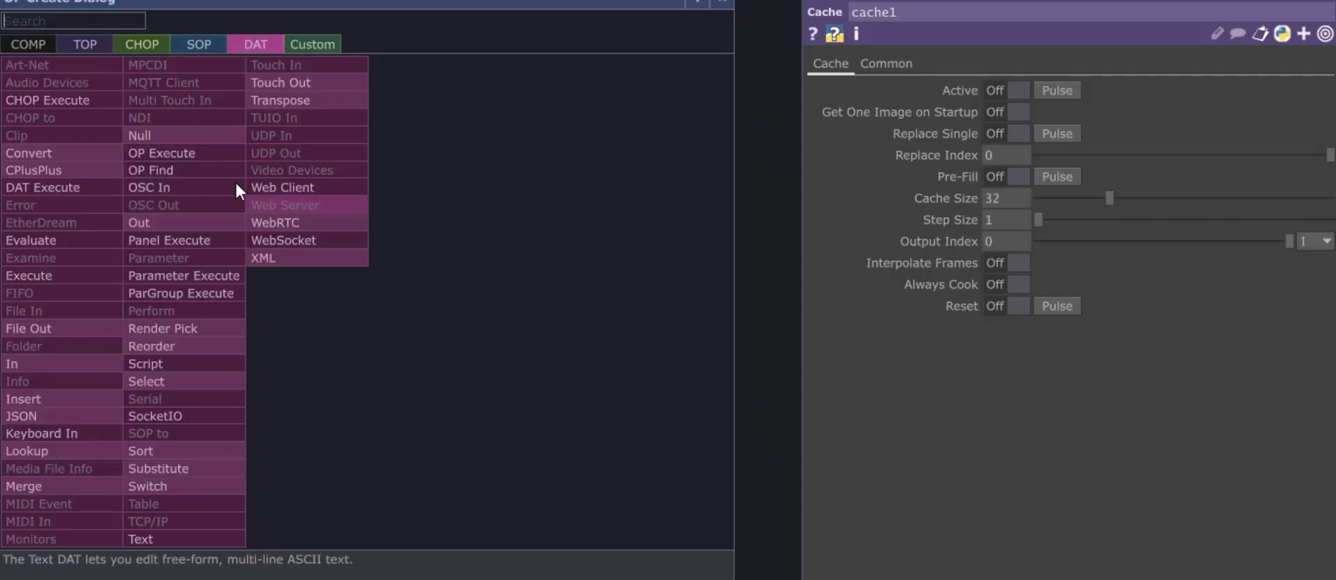
# Set datto1 to Channel per Column, First Row is Names, First Column is Values, Select Cols by Name
pyautogui.click(102, 70)
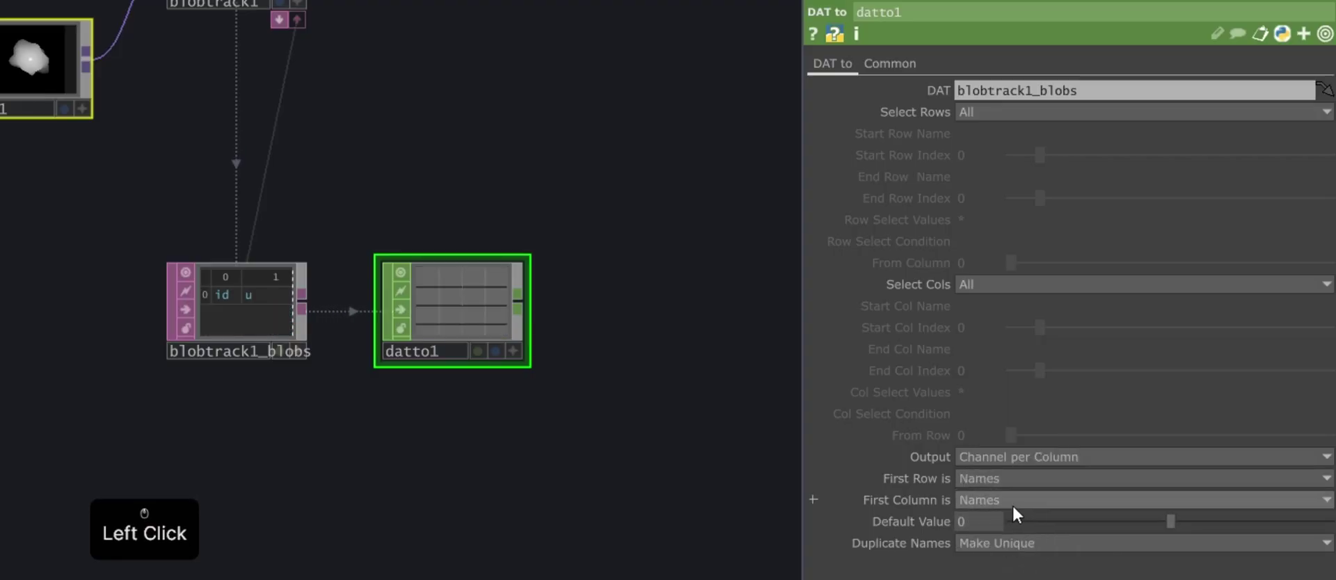
pyautogui.click(988, 564)
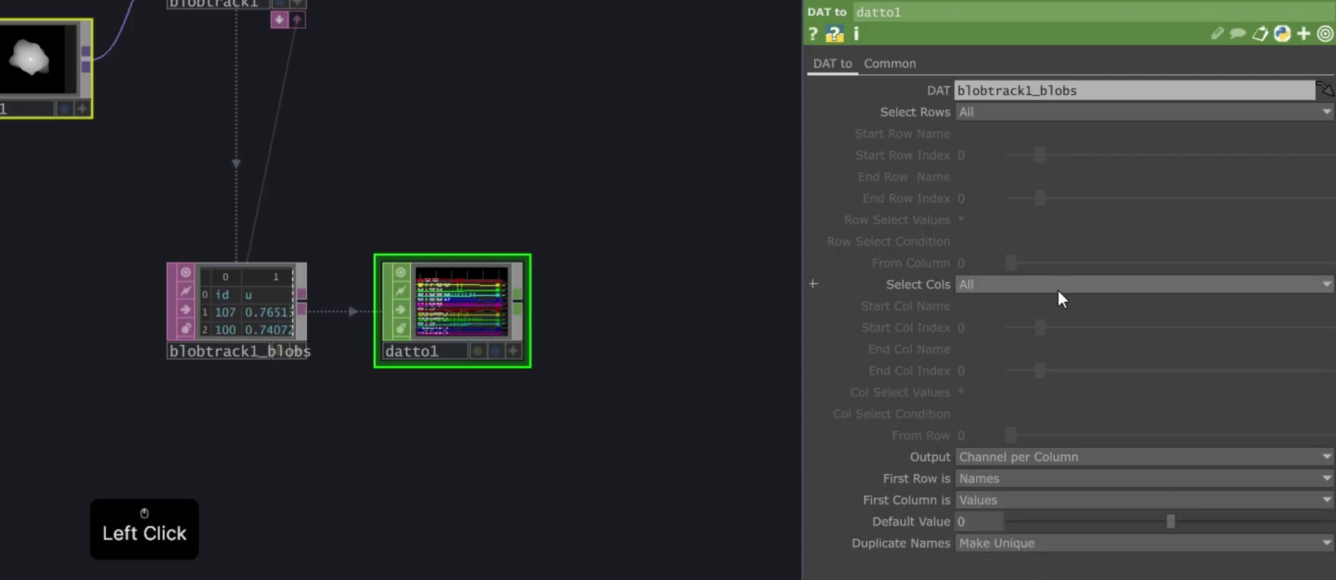
pyautogui.click(1062, 296)
pyautogui.click(1017, 332)
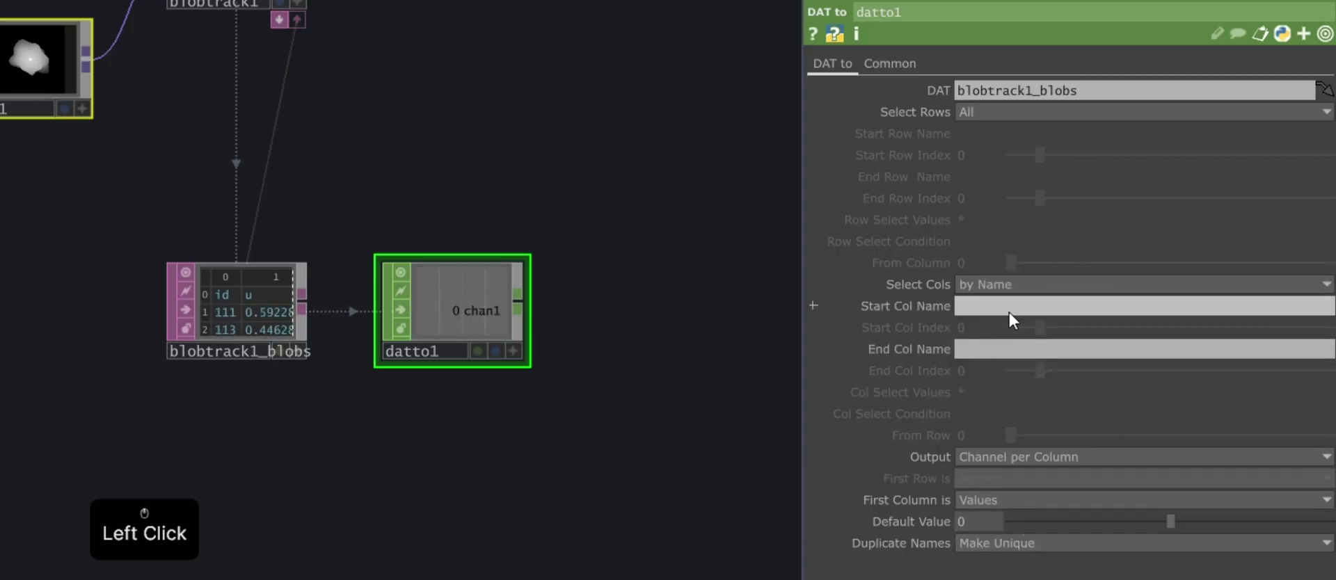
# Keep the columns from id through v in datto1
pyautogui.press('i')
pyautogui.press('d')
pyautogui.press('Return')
pyautogui.click(1022, 351)
pyautogui.press('v')
pyautogui.press('Return')
pyautogui.press('Return')
pyautogui.click(585, 389)
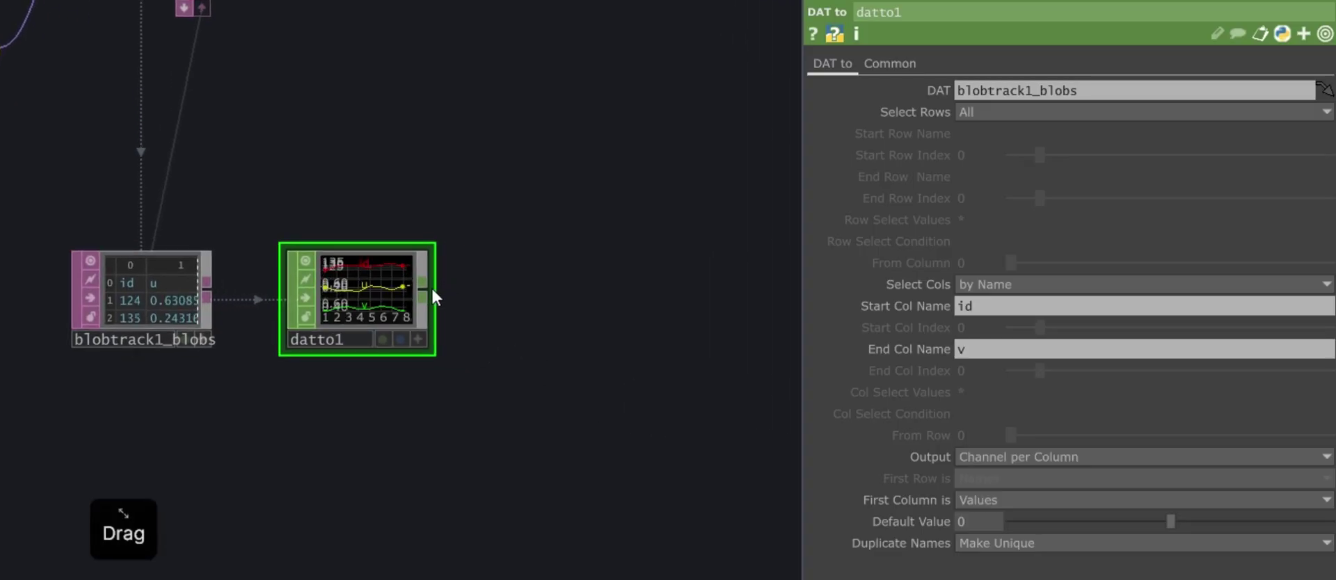
# Add a Rename CHOP after datto1
pyautogui.rightClick(433, 295)
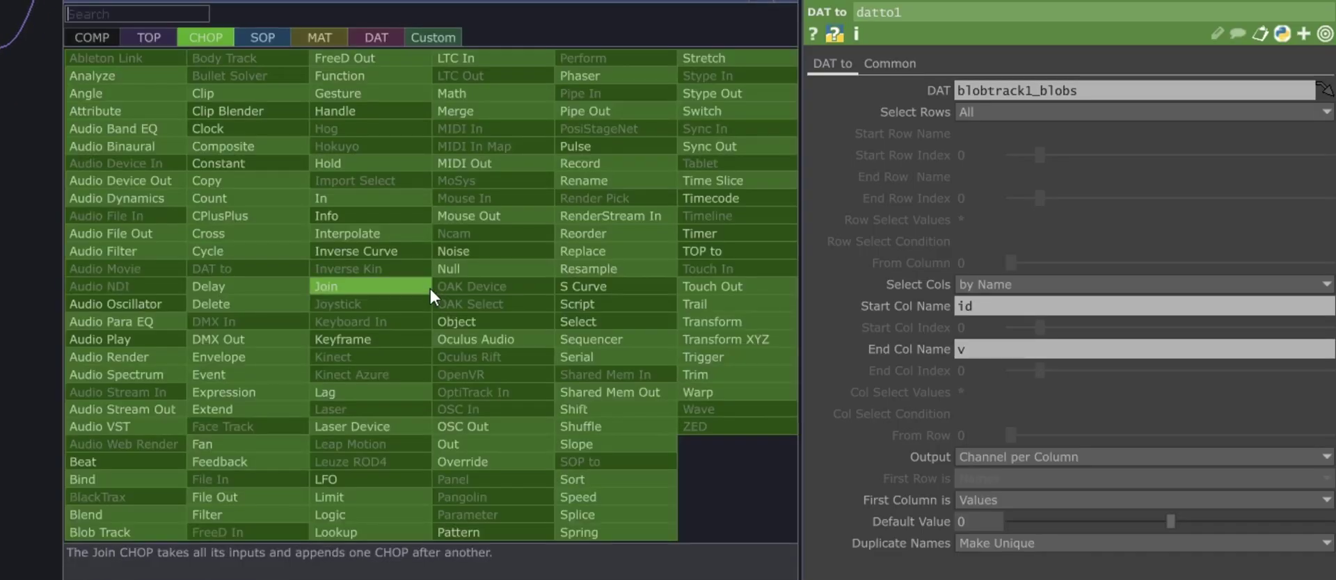
pyautogui.click(574, 192)
pyautogui.click(569, 303)
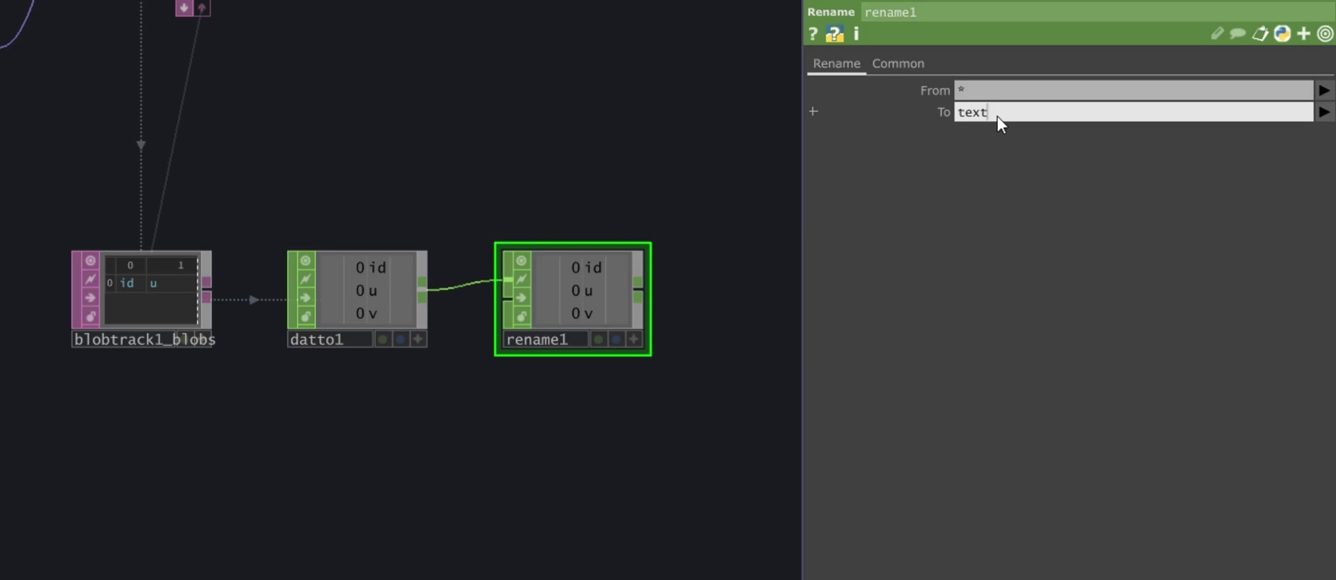
# Set the Rename To names to 'text x y'
pyautogui.press('space')
pyautogui.press('y')
pyautogui.press('Return')
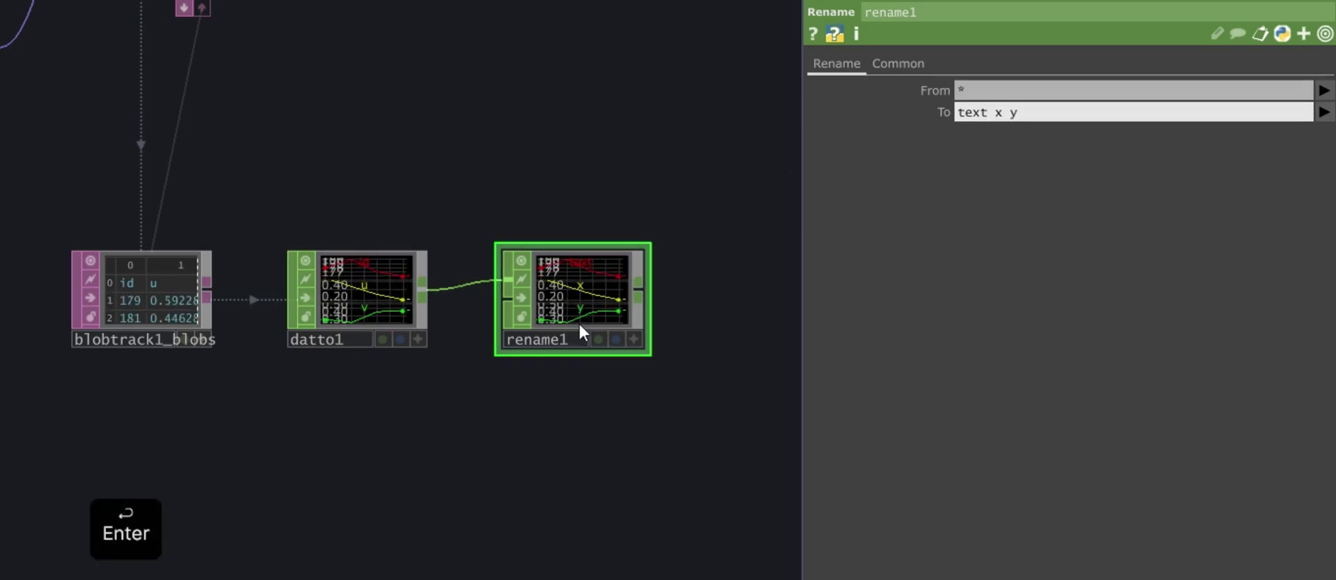
pyautogui.click(641, 403)
pyautogui.click(591, 393)
pyautogui.click(532, 362)
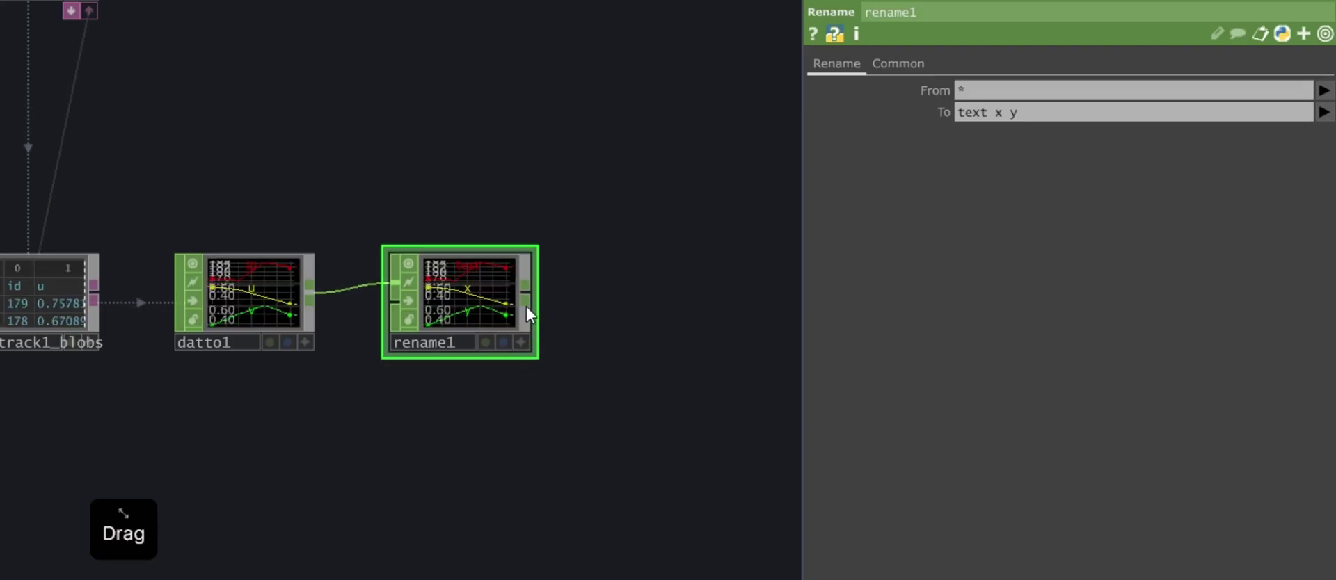
# Add an Expression CHOP after the Rename CHOP
pyautogui.rightClick(541, 300)
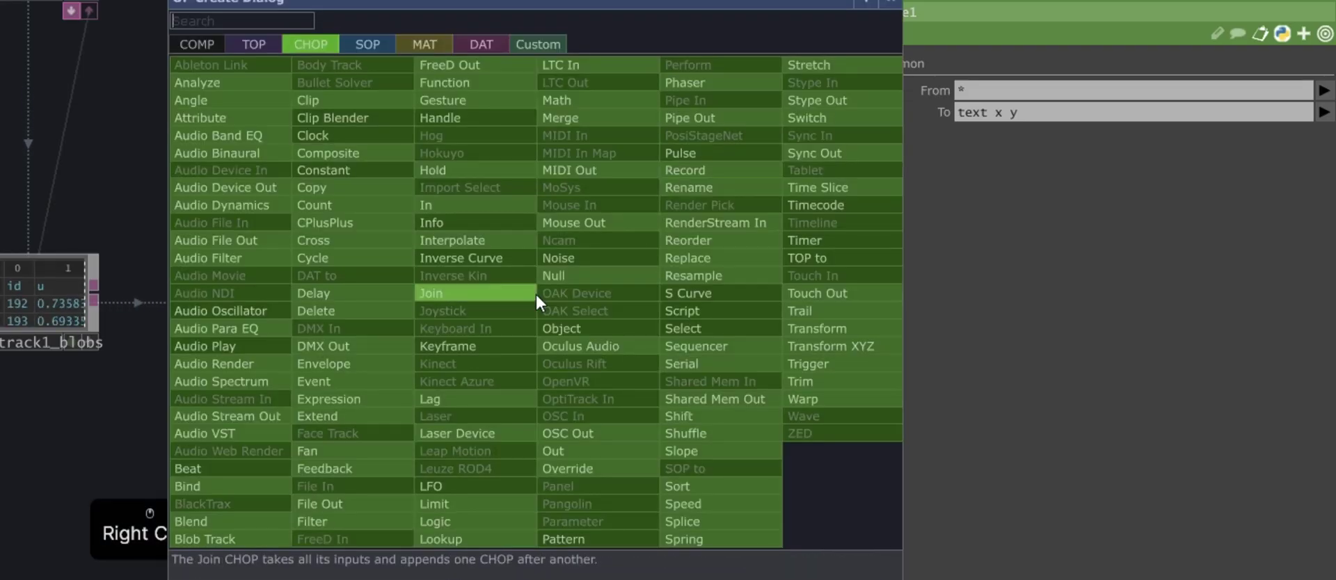
pyautogui.press('e')
pyautogui.press('p')
pyautogui.click(393, 404)
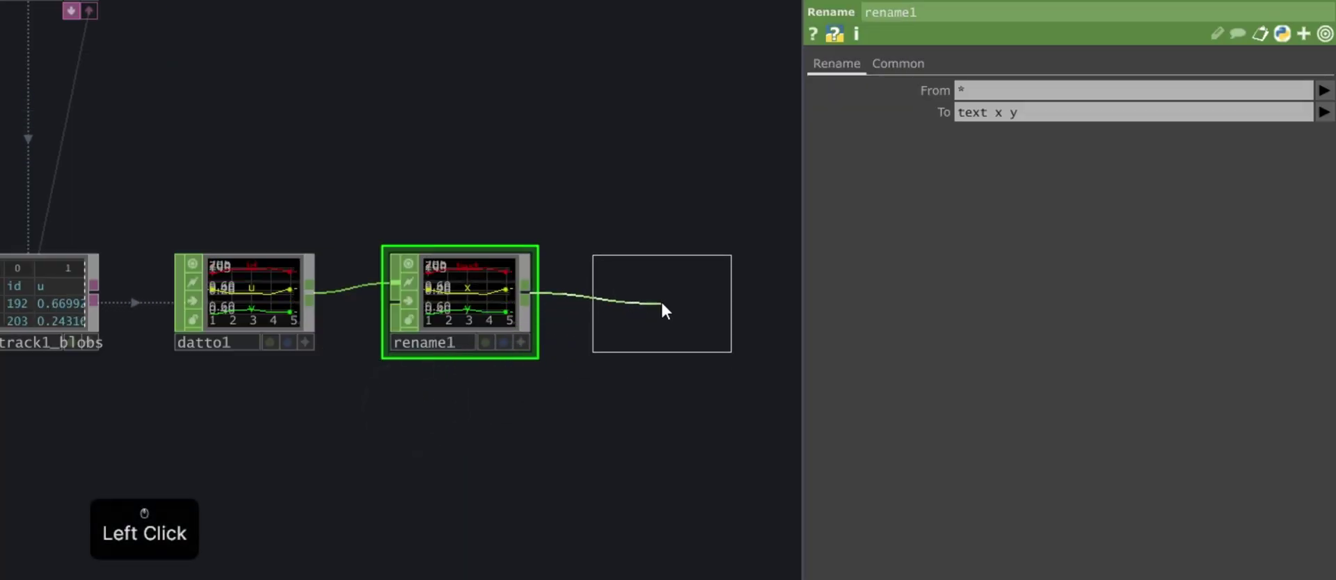
pyautogui.click(667, 308)
pyautogui.click(269, 317)
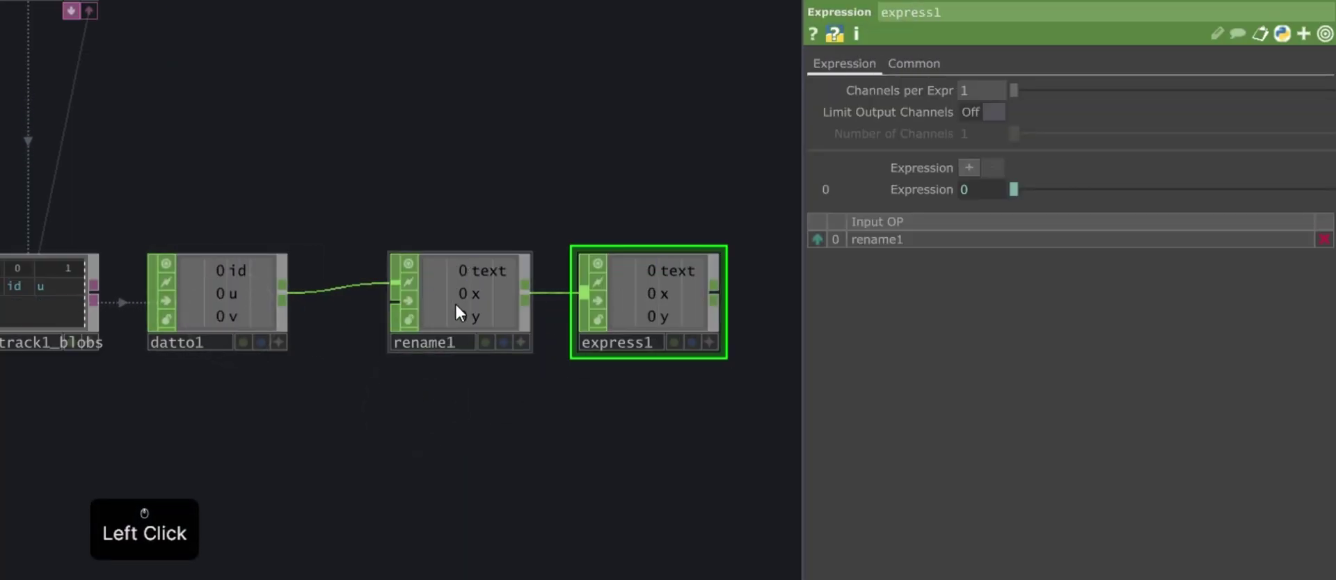
pyautogui.click(483, 311)
pyautogui.click(637, 318)
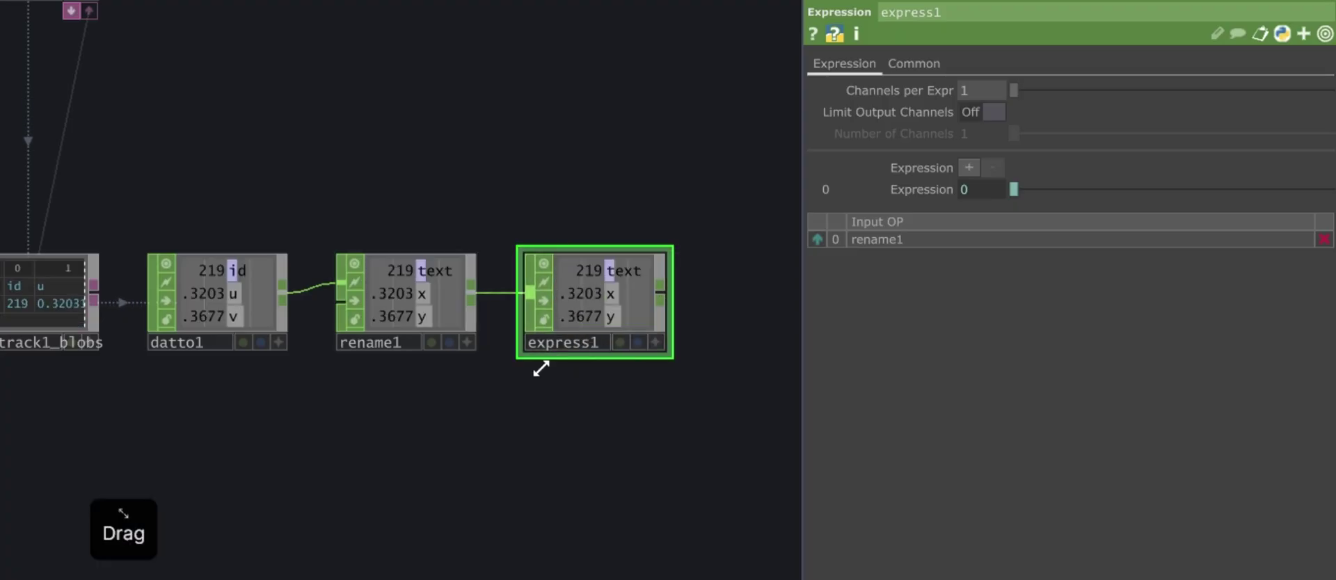
# Set expr1 to me.inputVal * op('moviefilein1').width
pyautogui.click(976, 176)
pyautogui.click(976, 175)
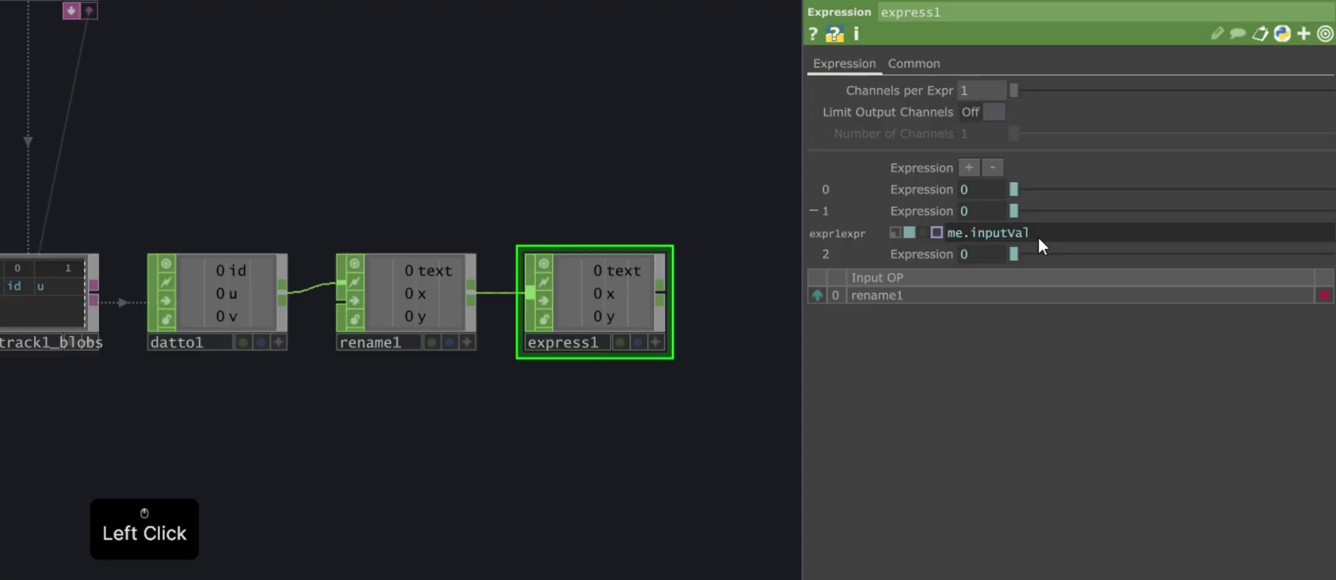
pyautogui.press('space')
pyautogui.press('space')
pyautogui.press('o')
pyautogui.press('p')
pyautogui.press('shift+8')
pyautogui.press('Left')
pyautogui.press('[')
pyautogui.press('Left')
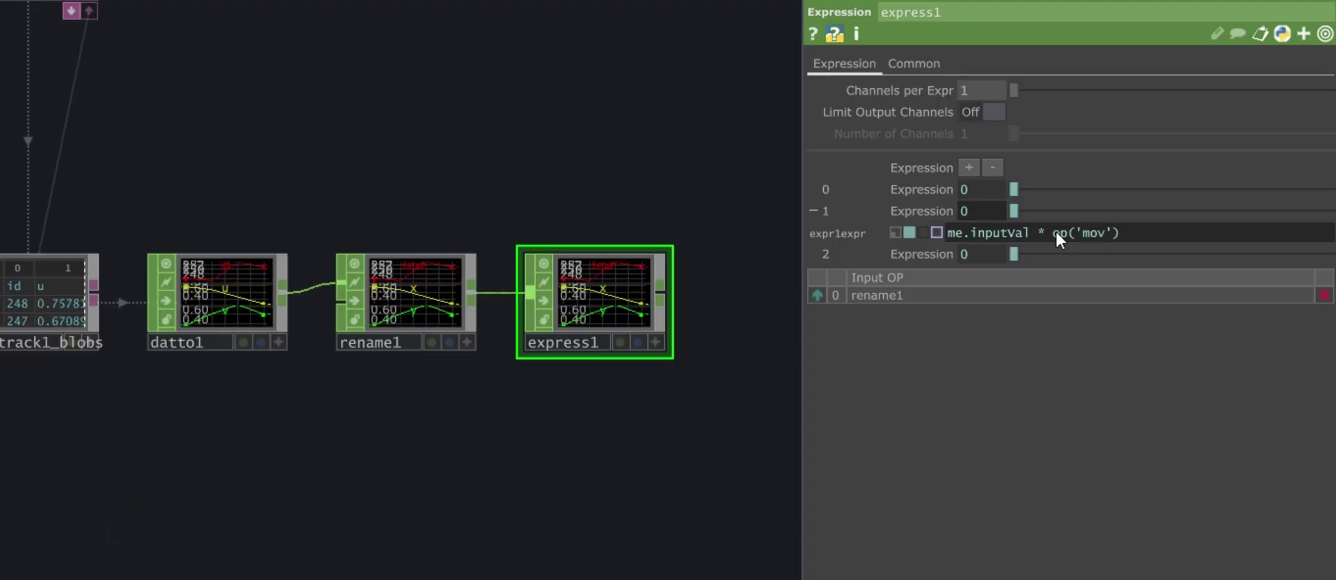
pyautogui.press('1')
pyautogui.press('Right')
pyautogui.press('.')
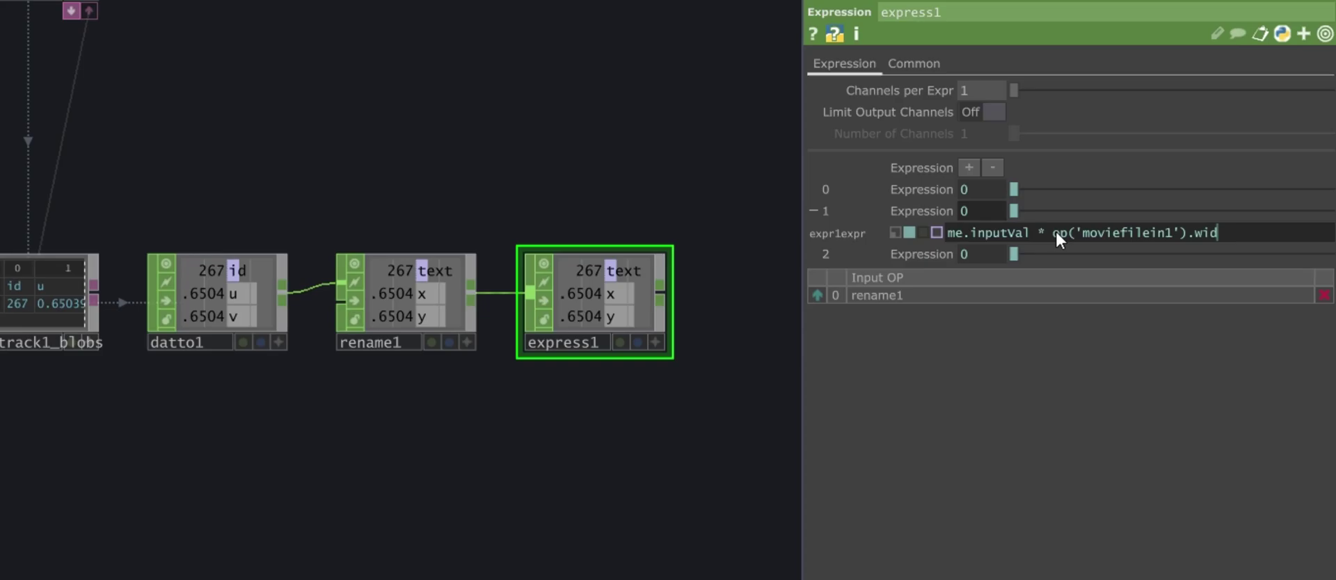
pyautogui.click(1060, 240)
# Set expr2 to me.inputVal * op('moviefilein1').height
pyautogui.click(1263, 240)
pyautogui.press('ctrl+c')
pyautogui.click(937, 267)
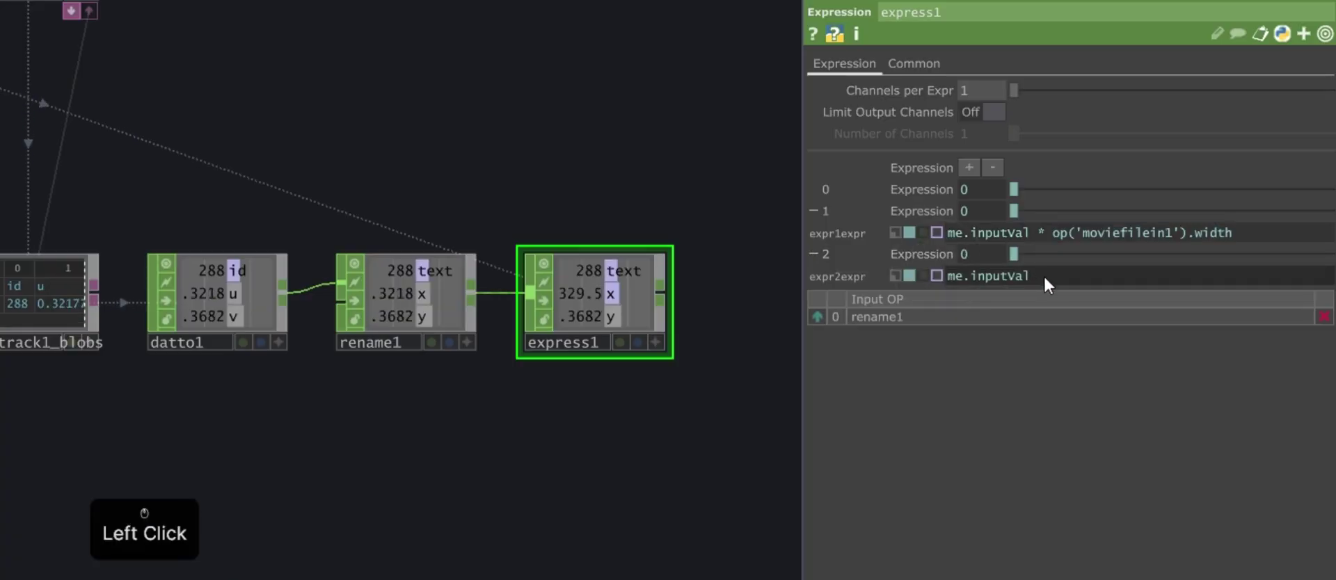
pyautogui.click(1058, 284)
pyautogui.press('space')
pyautogui.press('shift+=')
pyautogui.press('space')
pyautogui.press('ctrl+v')
pyautogui.press('BackSpace')
pyautogui.press('t')
pyautogui.press('Return')
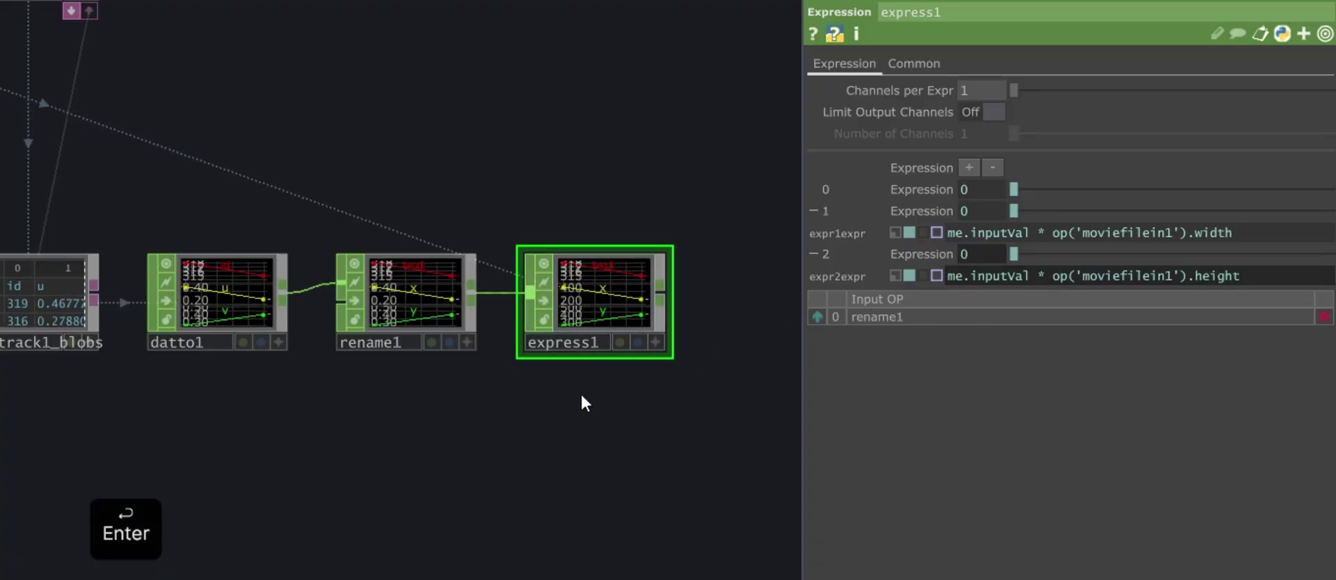
pyautogui.press('Return')
pyautogui.click(505, 442)
# Add a CHOP to DAT below the chain reading express1 with Include Names On
pyautogui.click(430, 462)
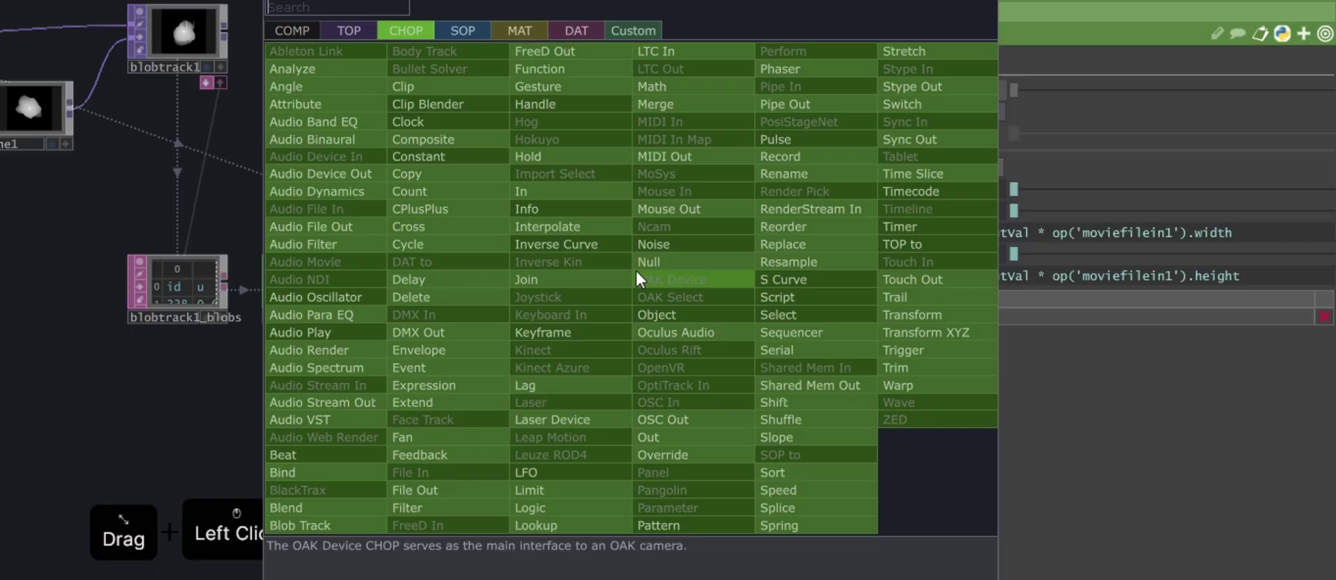
pyautogui.rightClick(572, 37)
pyautogui.rightClick(384, 63)
pyautogui.click(326, 76)
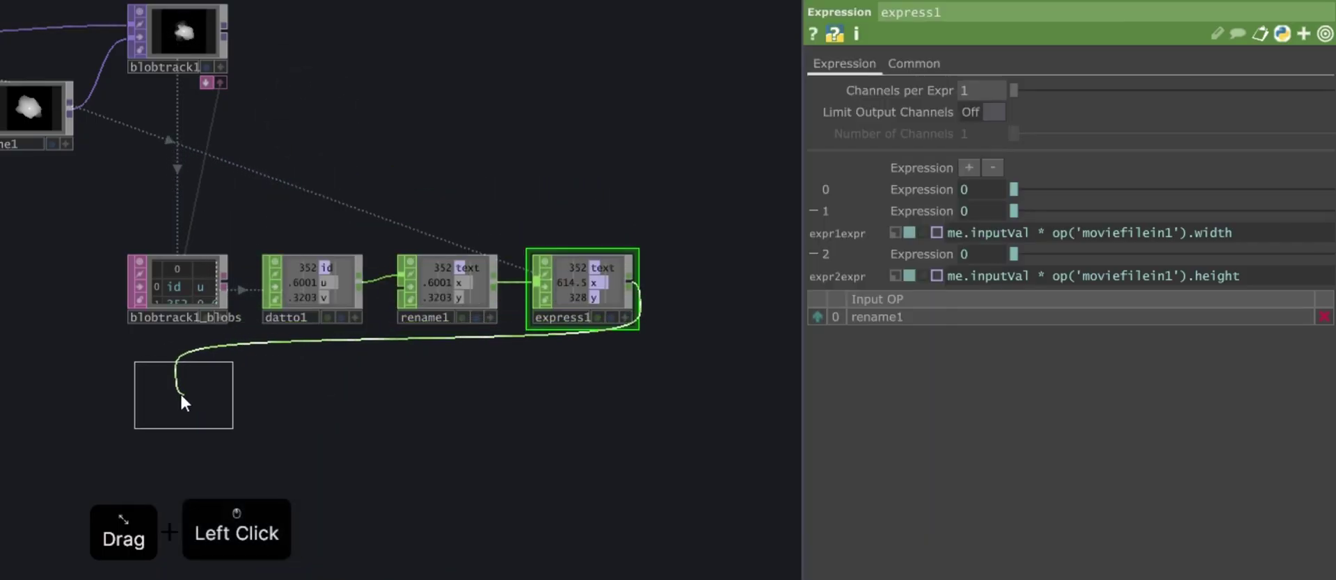
pyautogui.click(177, 396)
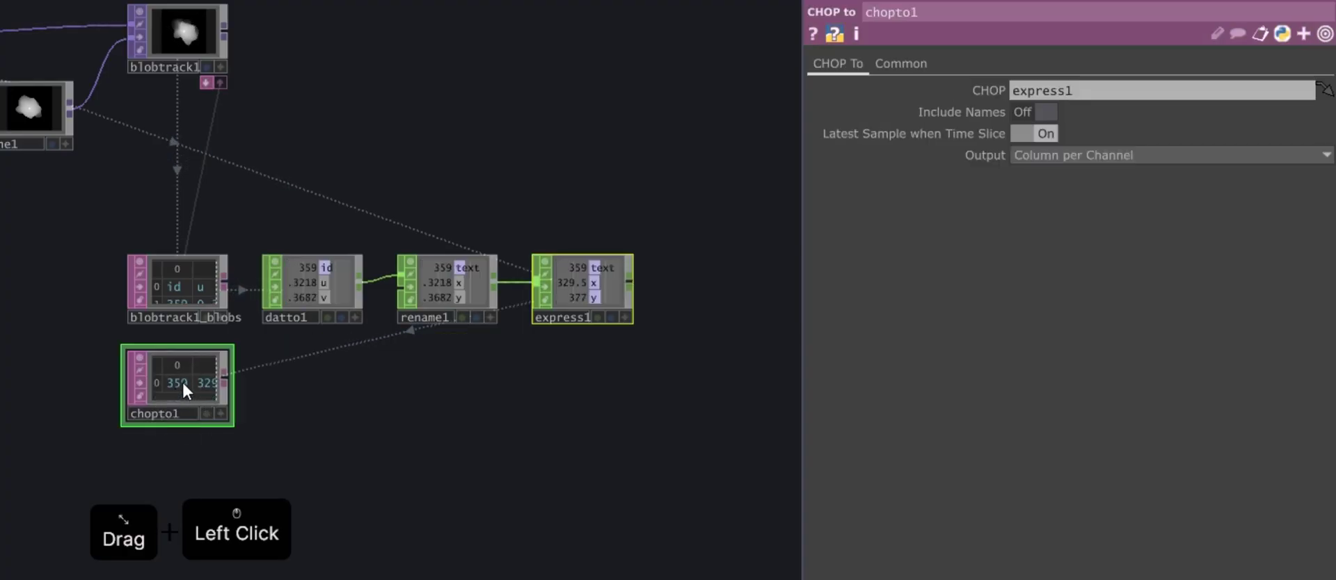
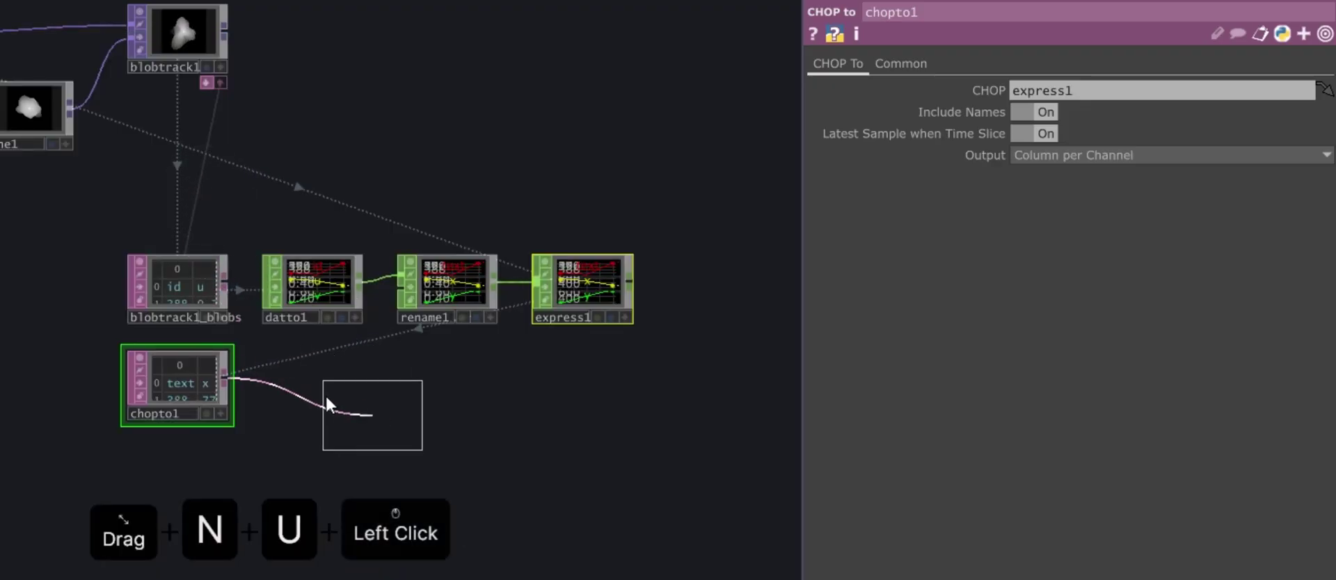
# Add a Null DAT after chopto1 and name it instances
pyautogui.press('n')
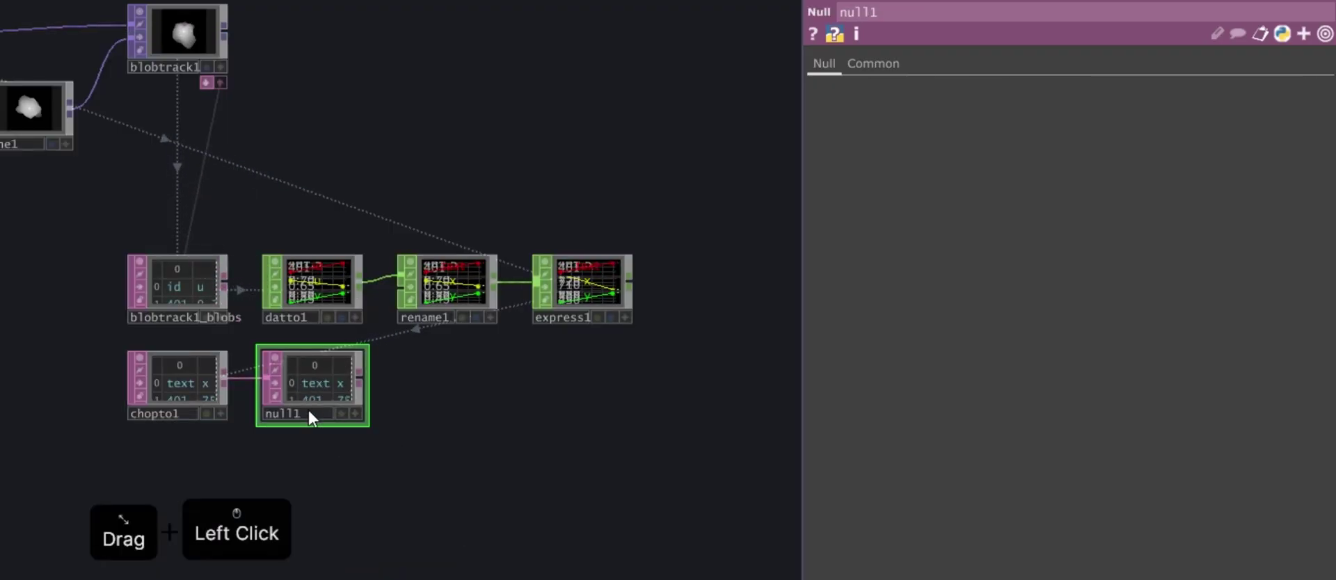
pyautogui.click(317, 418)
pyautogui.press('i')
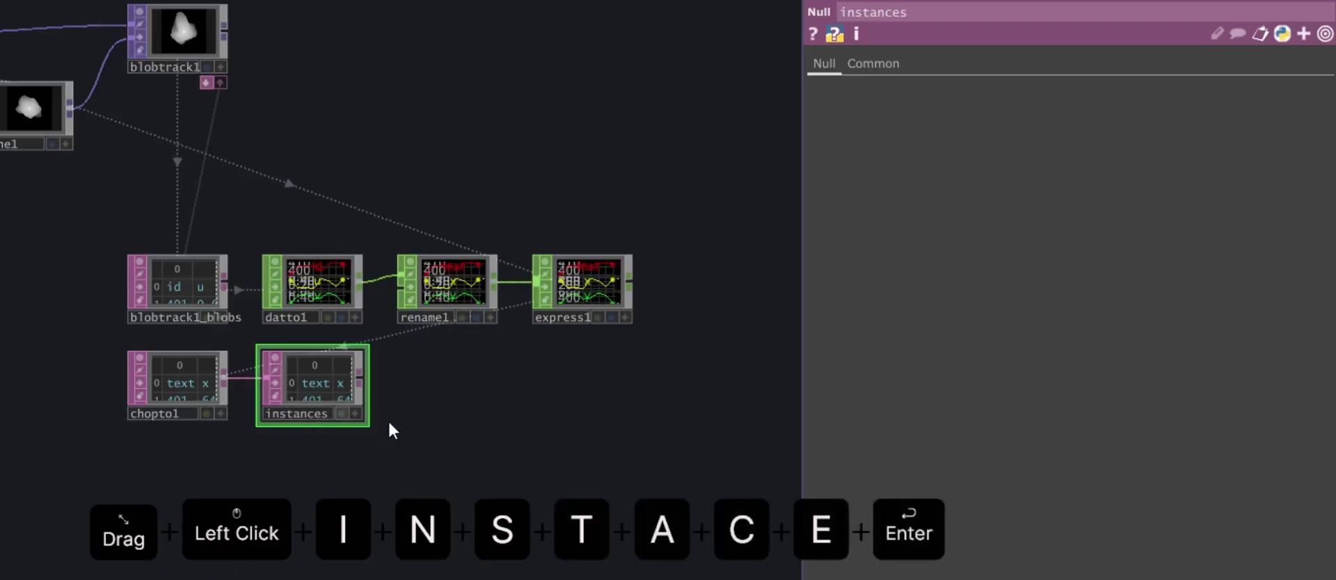
pyautogui.press('c')
pyautogui.click(550, 247)
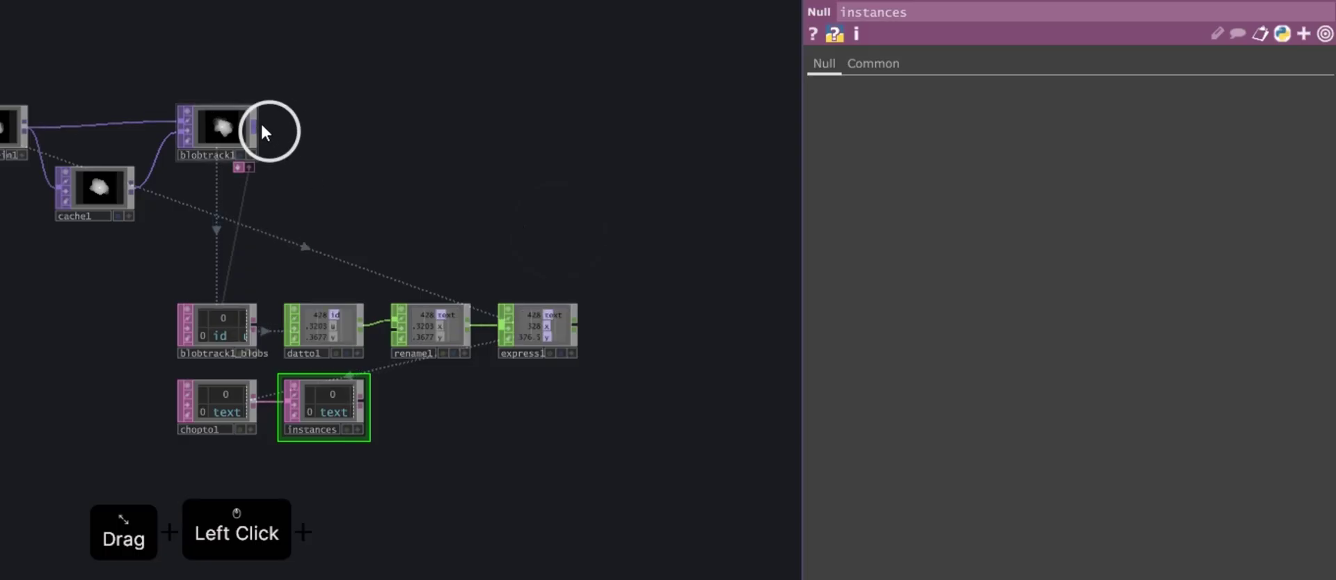
# Add a Composite TOP after blobtrack1 and enable its display flag
pyautogui.rightClick(443, 167)
pyautogui.press('c')
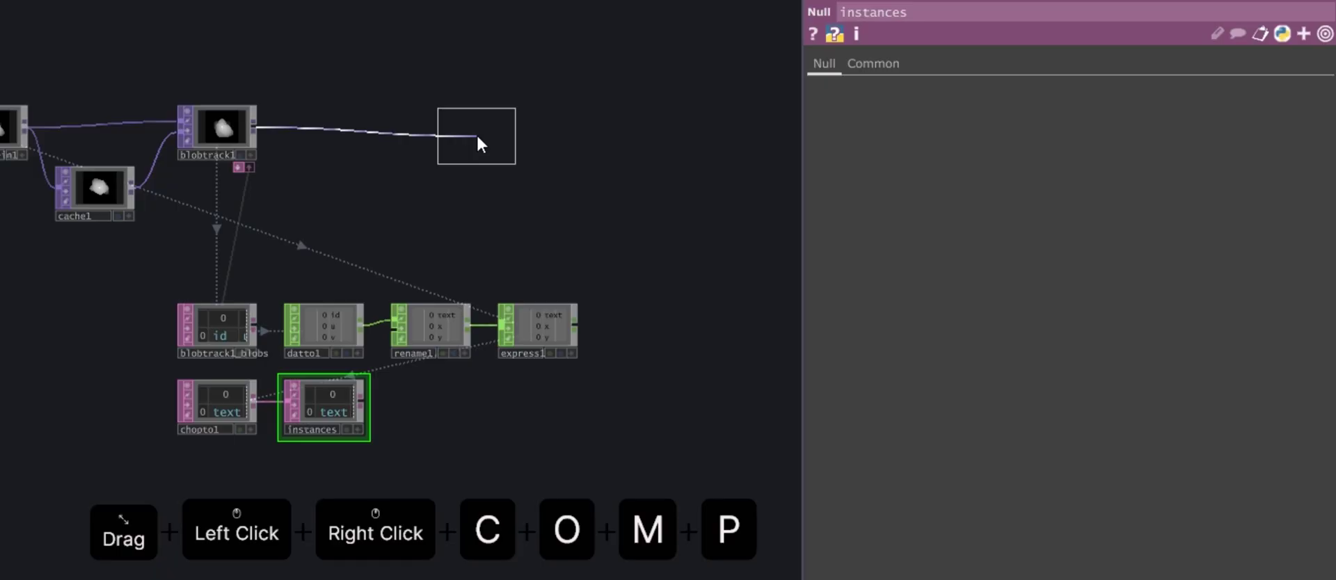
pyautogui.press('c')
pyautogui.press('p')
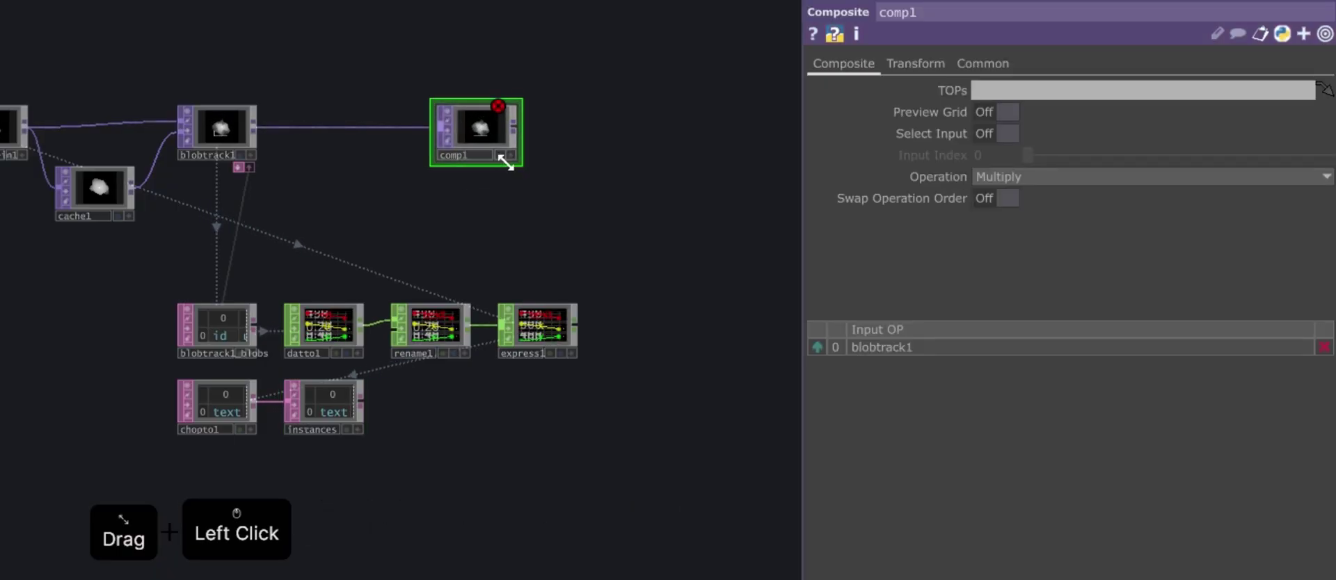
pyautogui.click(508, 161)
pyautogui.click(622, 217)
# Create a Text TOP and wire text1 into comp1's second input
pyautogui.click(425, 207)
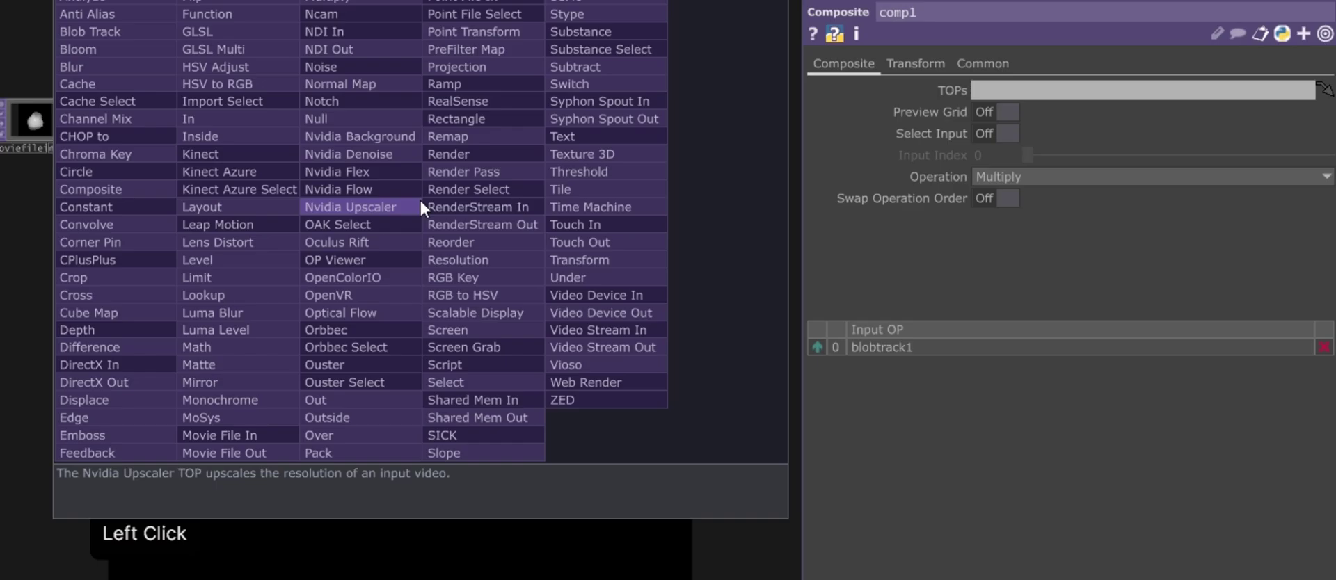
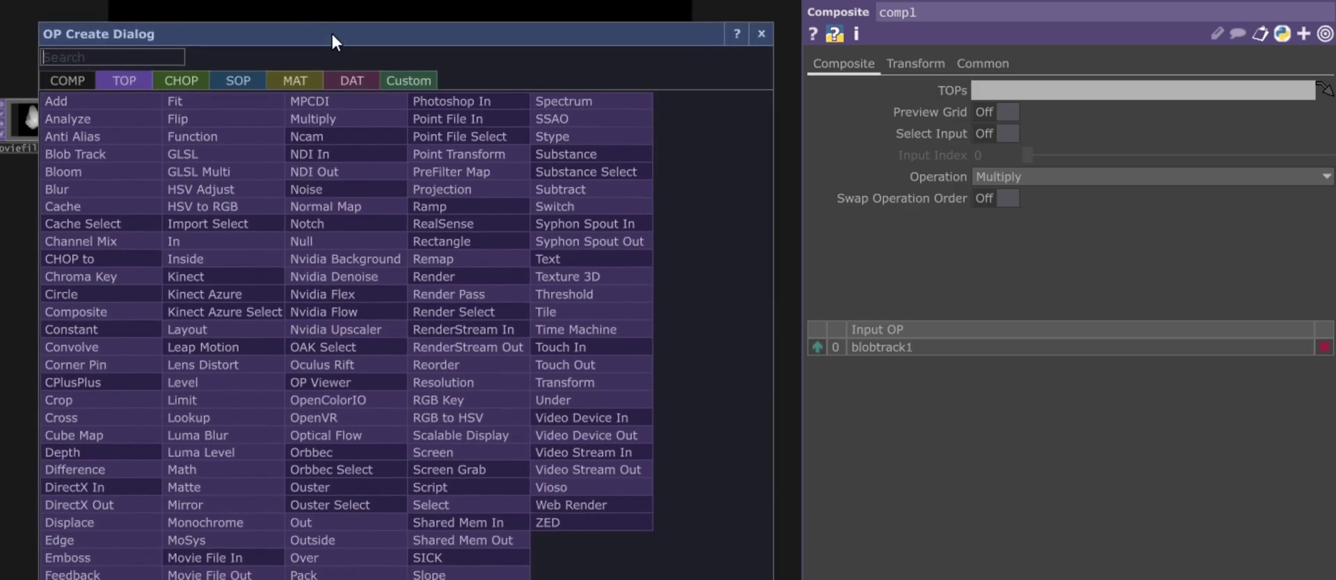
pyautogui.click(545, 263)
pyautogui.click(403, 186)
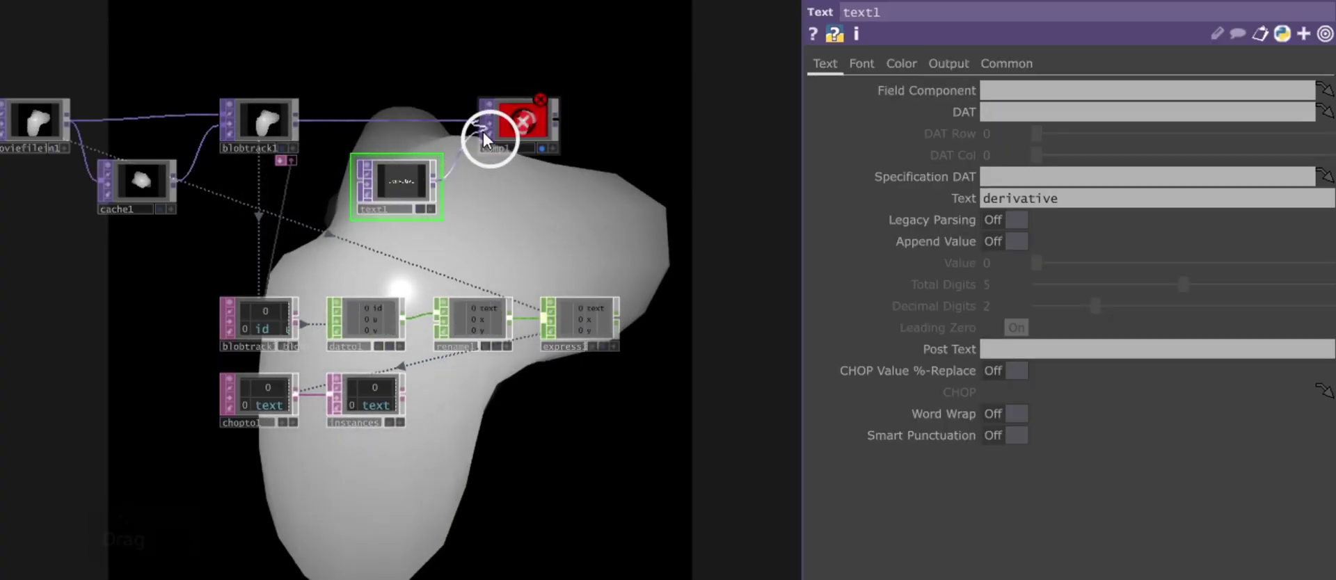
pyautogui.click(488, 138)
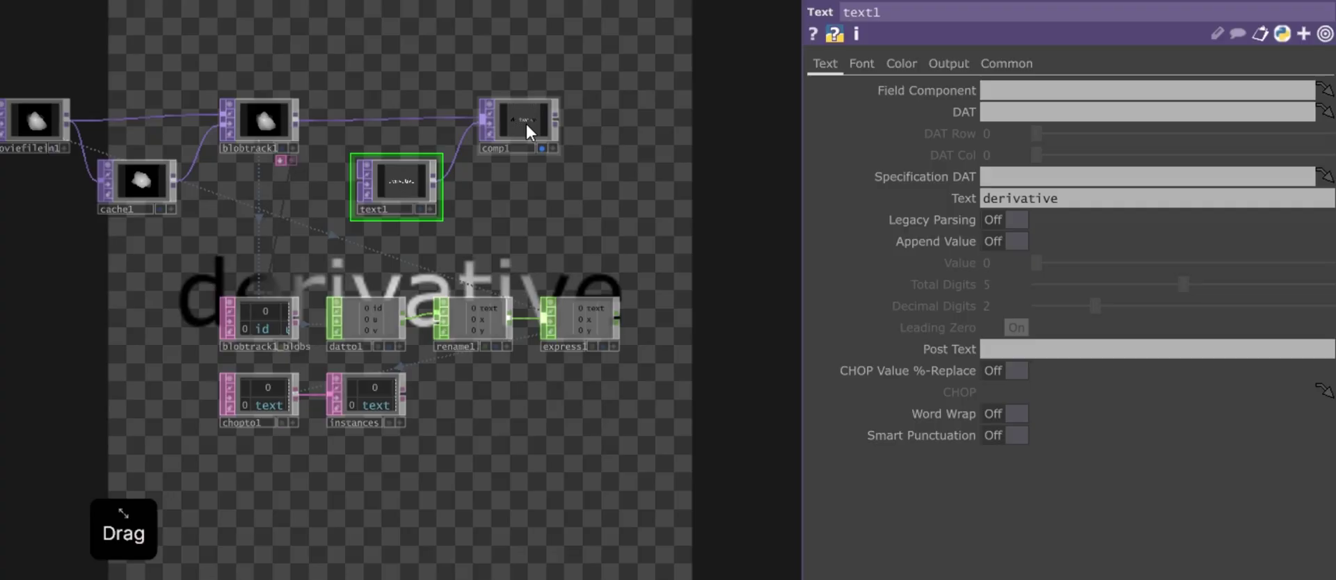
# Set comp1's Operation to place text over the video and make text1's Specification DAT the instances table
pyautogui.click(533, 129)
pyautogui.click(1077, 181)
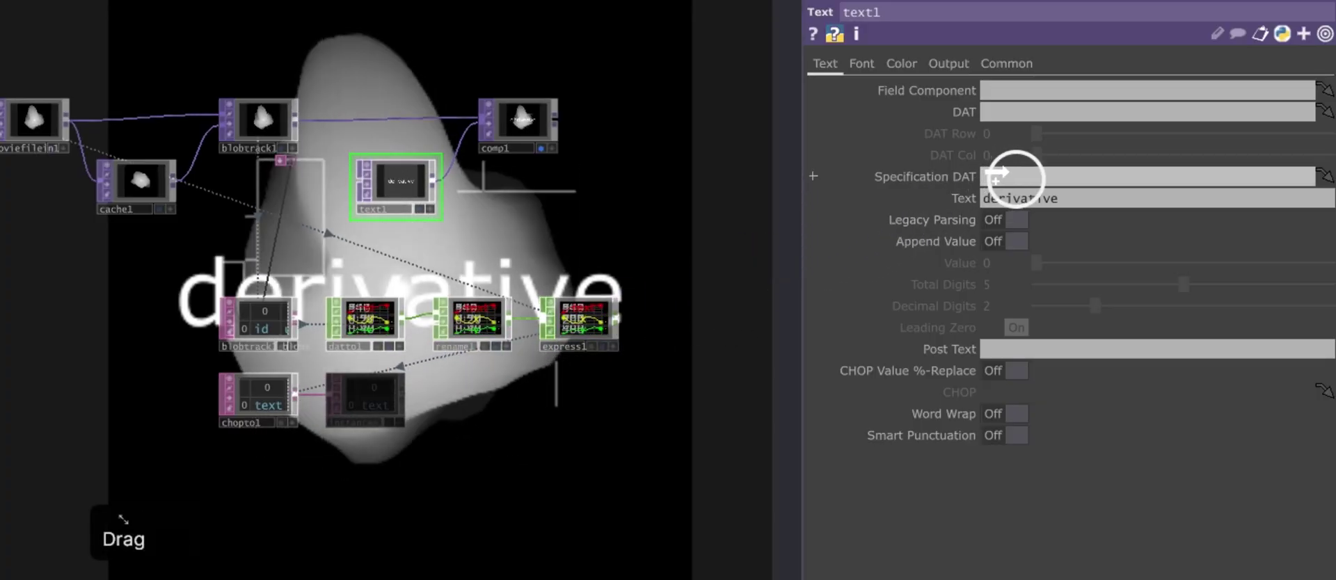
pyautogui.click(1040, 156)
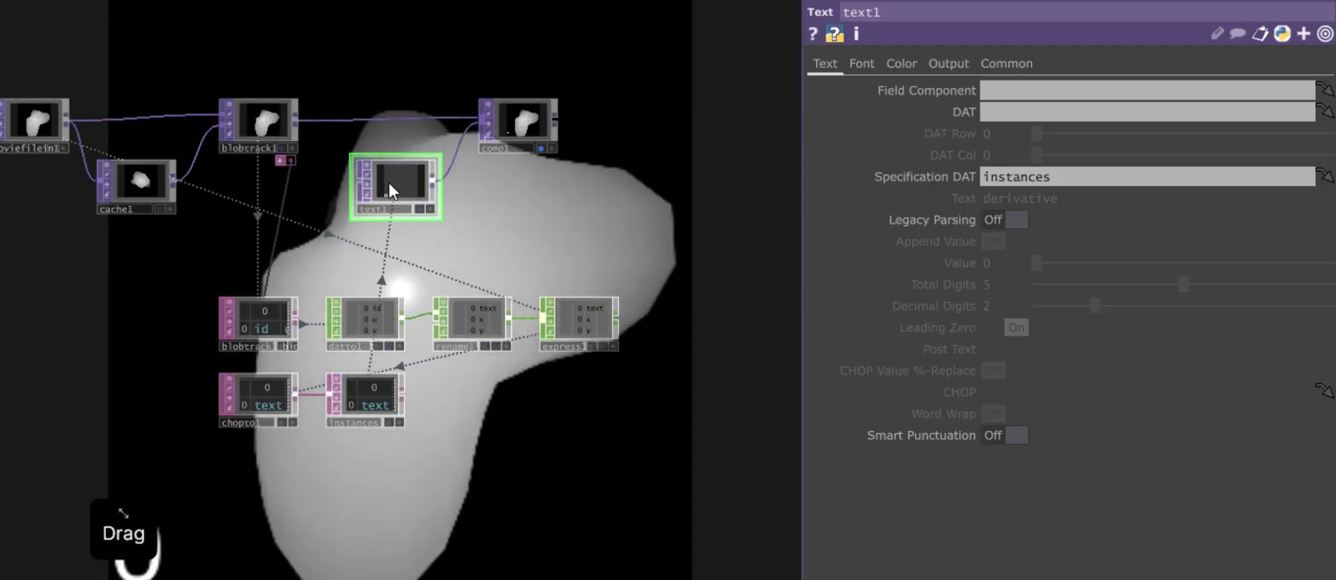
pyautogui.click(394, 189)
# Set text1's resolution to op('moviefilein1').width by op('moviefilein1').height
pyautogui.click(1014, 68)
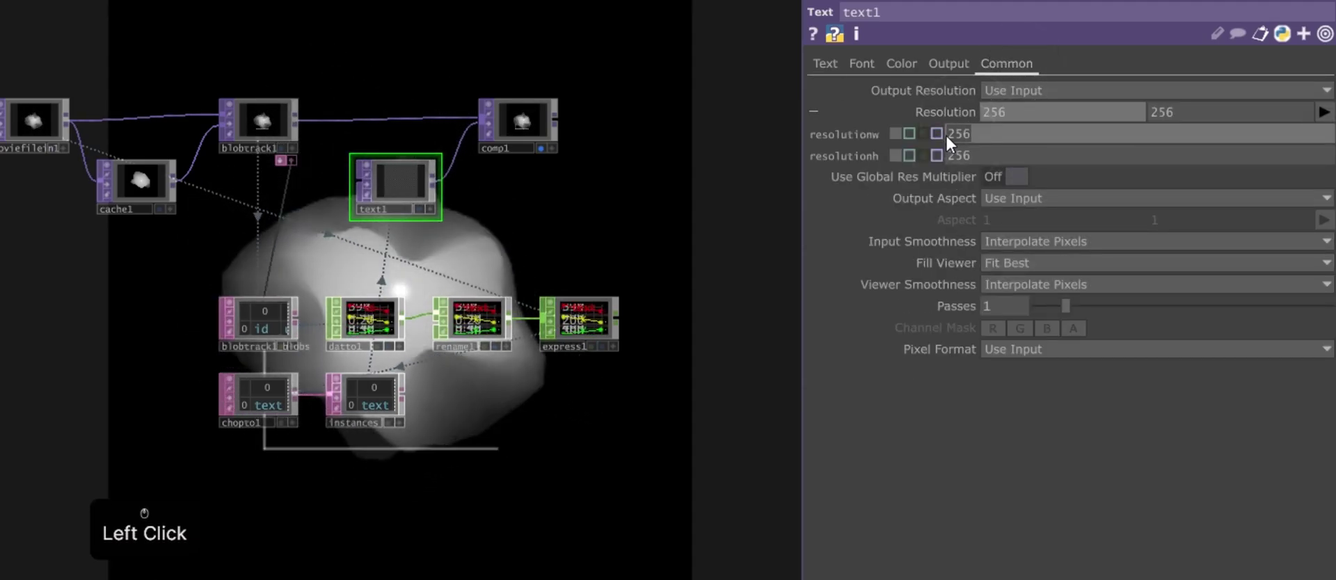
pyautogui.press('ctrl+v')
pyautogui.press('Return')
pyautogui.click(1028, 164)
pyautogui.press('BackSpace')
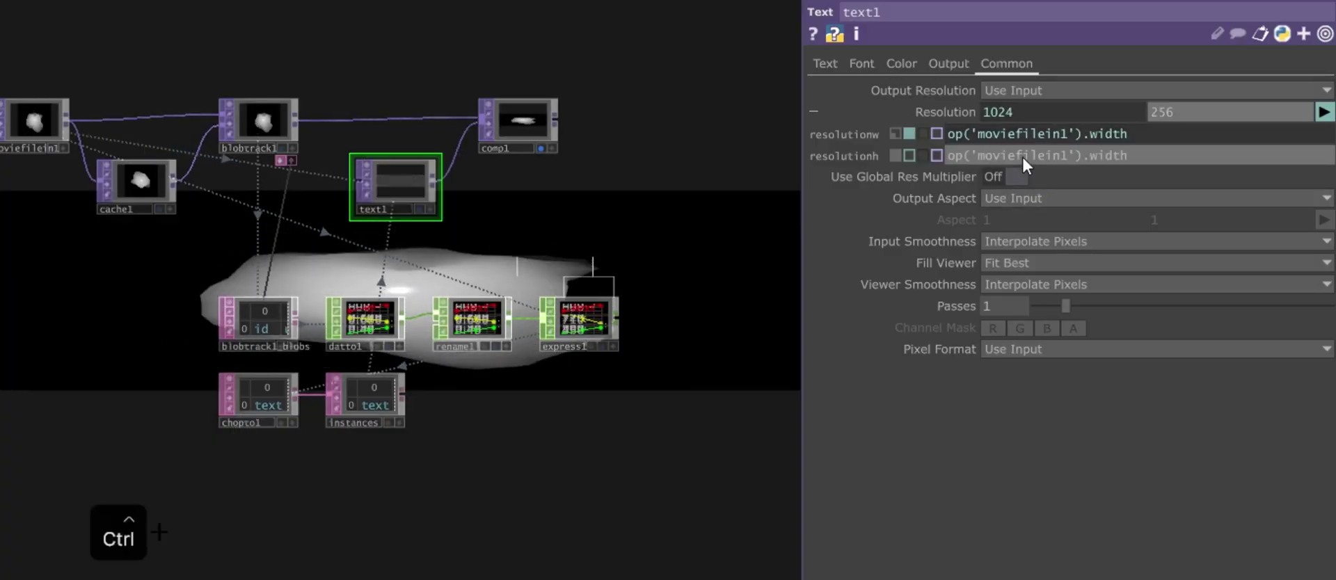
pyautogui.press('ctrl+v')
pyautogui.press('BackSpace')
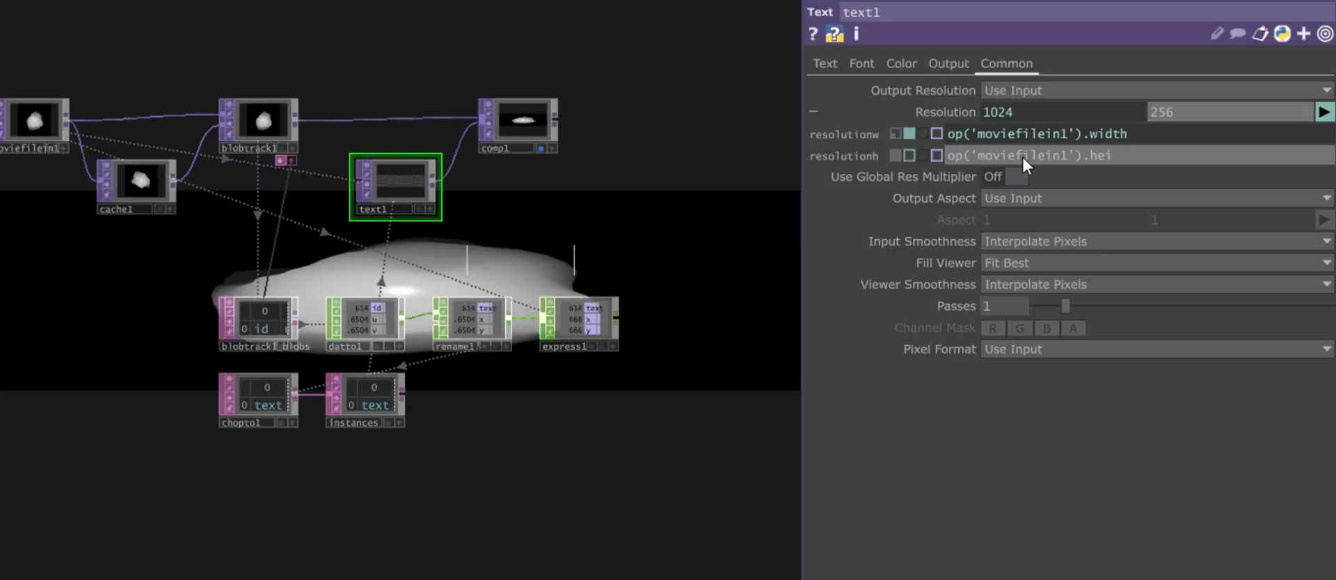
pyautogui.press('t')
pyautogui.press('Return')
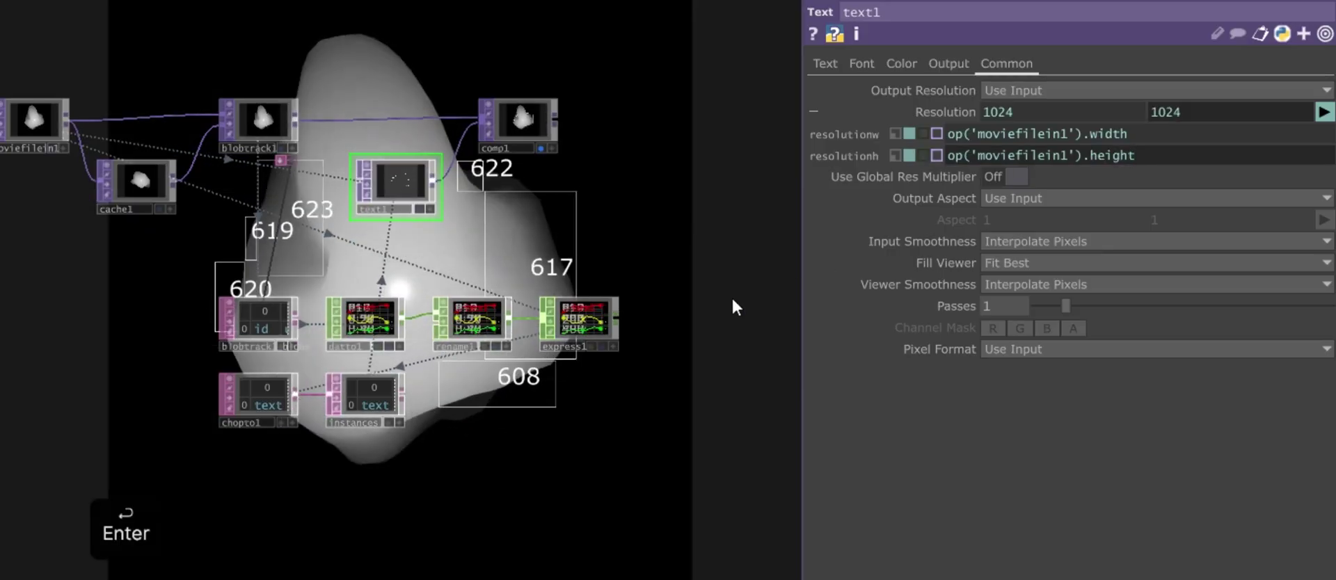
# Hide the network editor so comp1's video with overlaid blob IDs fills the view
pyautogui.click(680, 294)
pyautogui.click(668, 279)
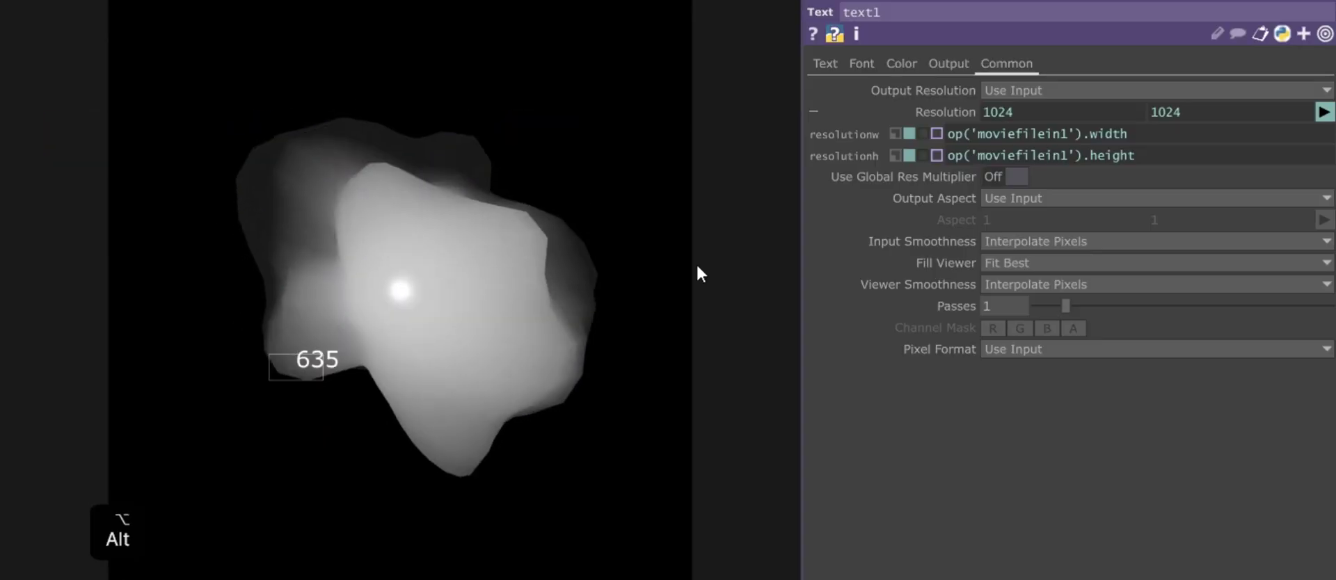
pyautogui.press('alt+4')
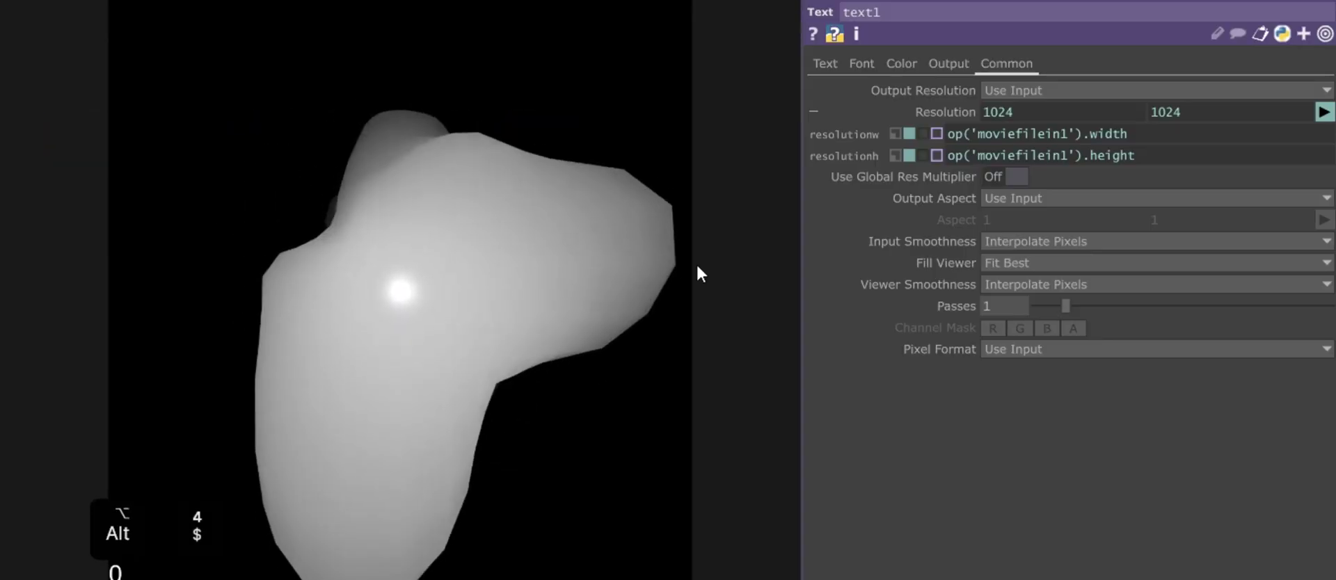